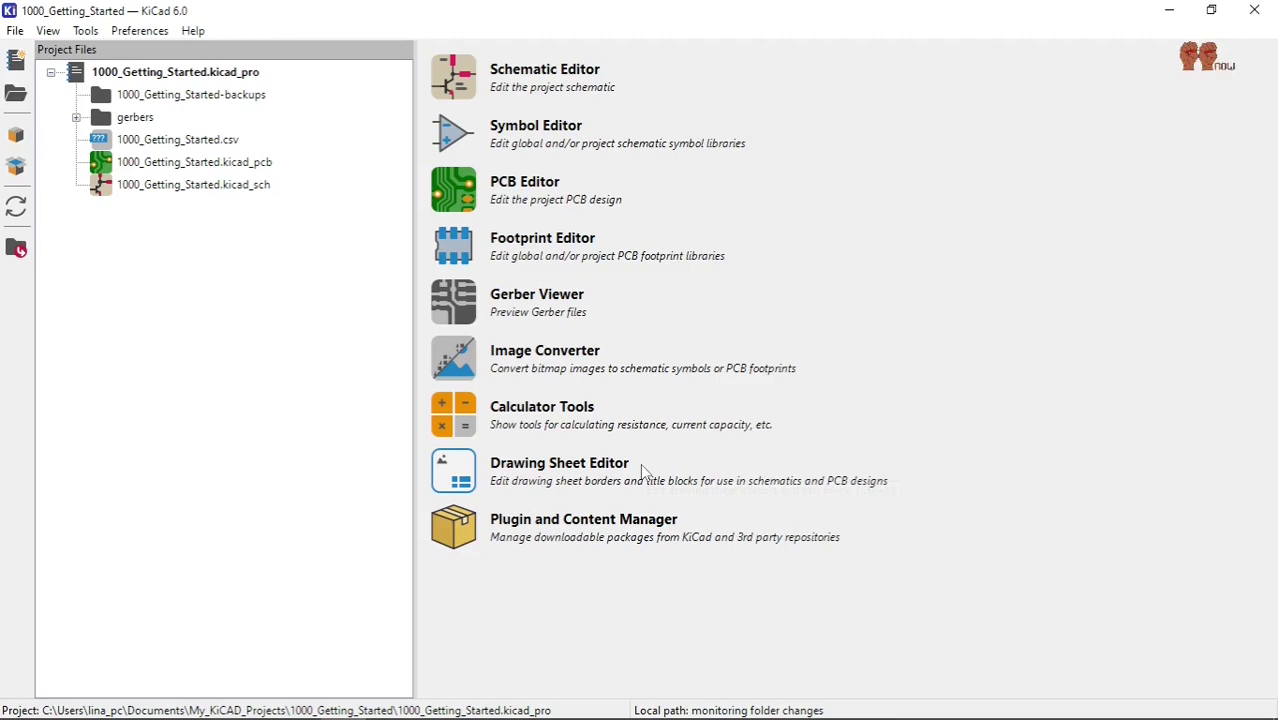
- Inspect the GND track's properties in the PCB Editor, leaving its 0.015 in width unchanged
{"action": "left_click", "coordinate": [450, 387]}
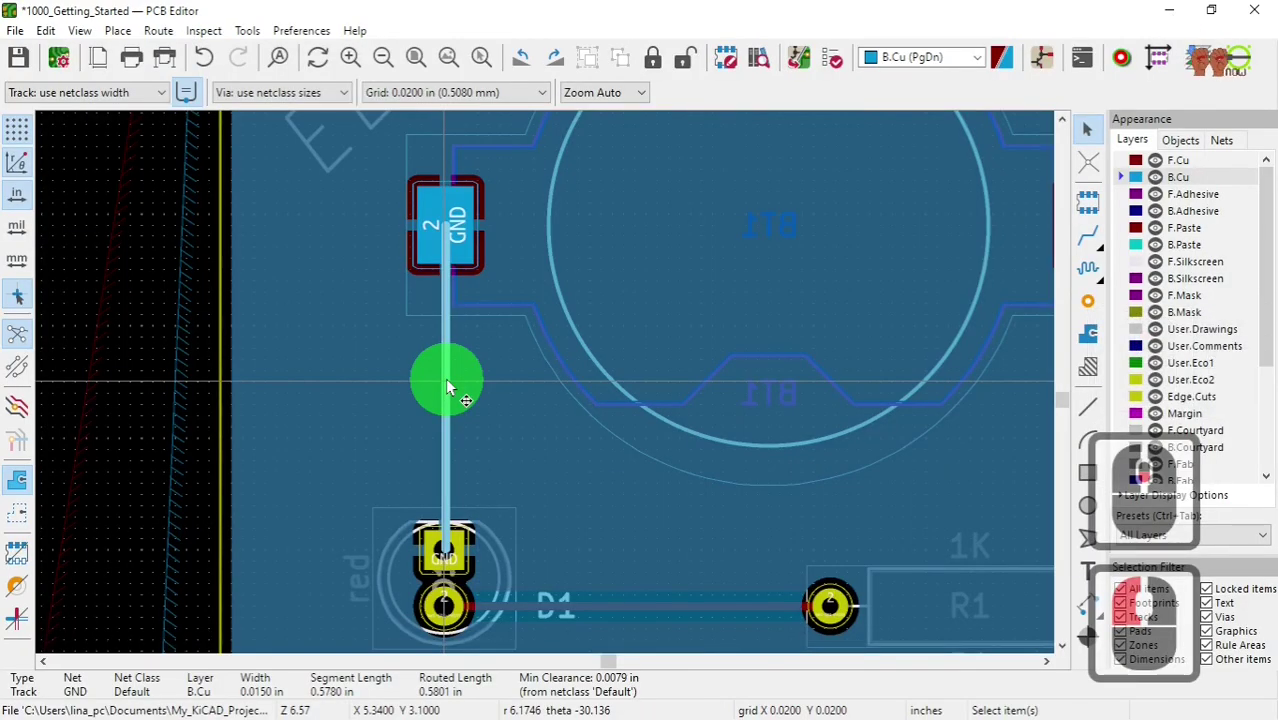
{"action": "left_click", "coordinate": [450, 387]}
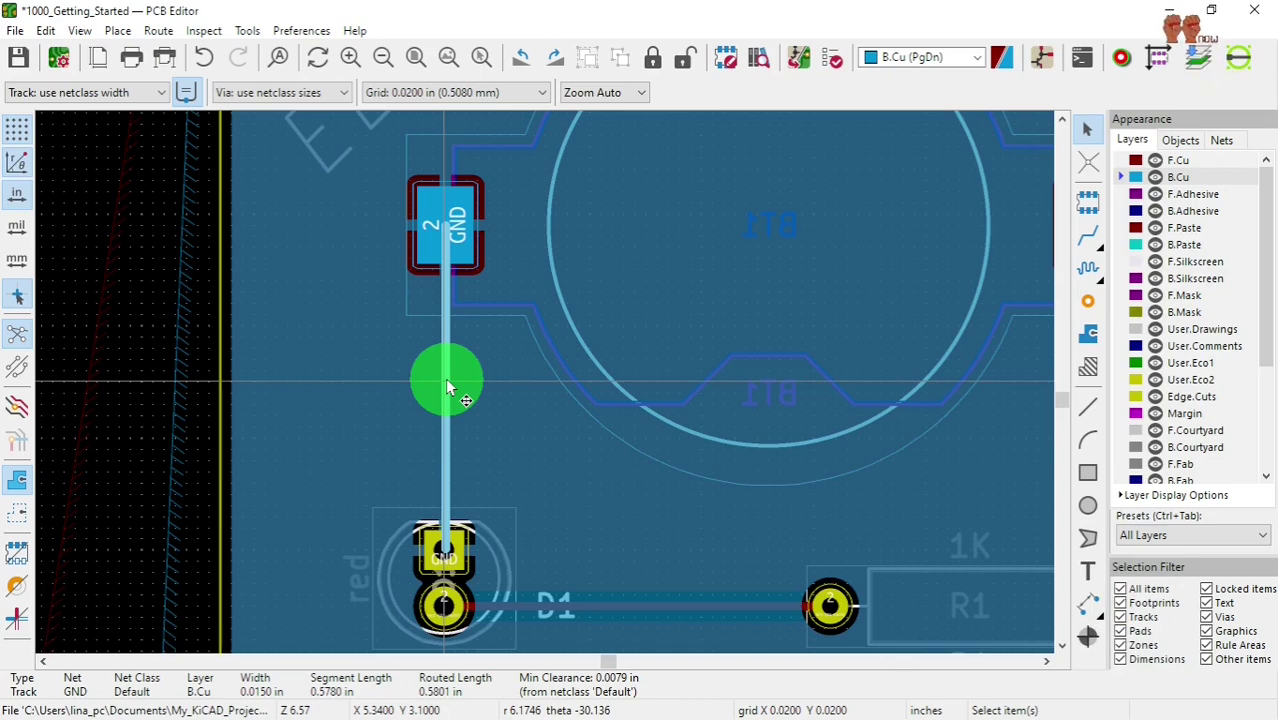
{"action": "left_click", "coordinate": [450, 387]}
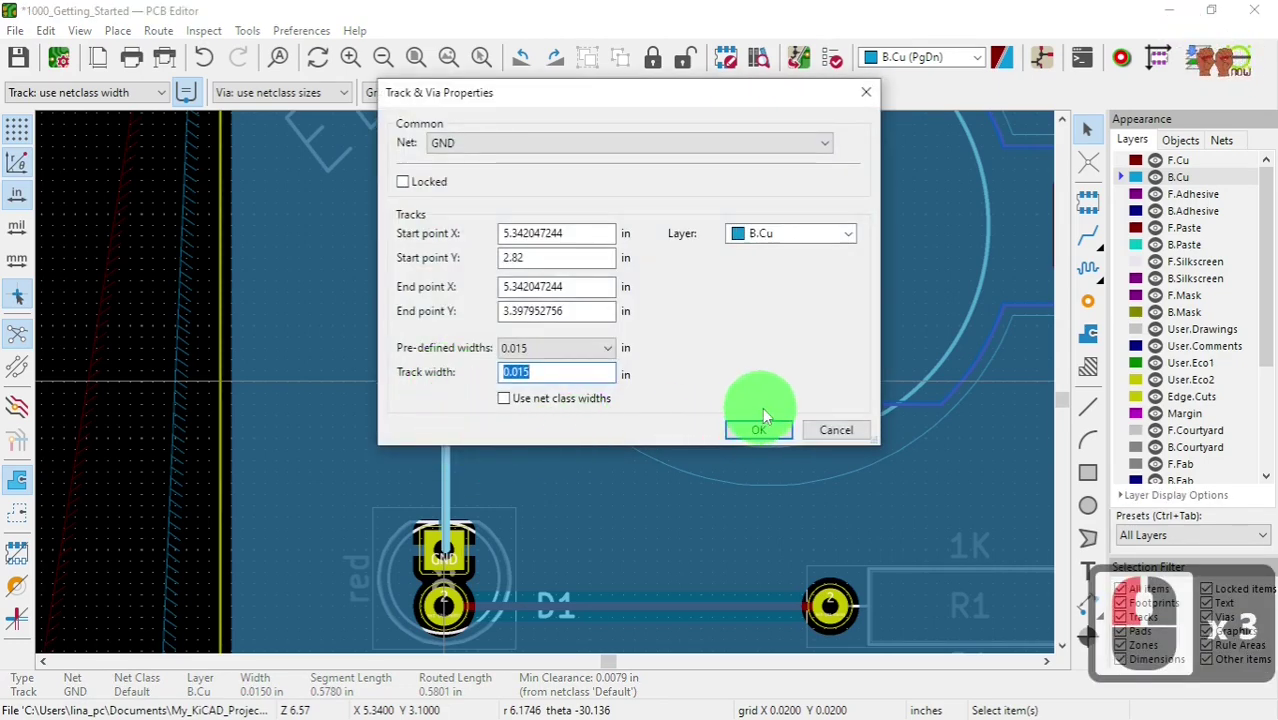
{"action": "left_click", "coordinate": [842, 433]}
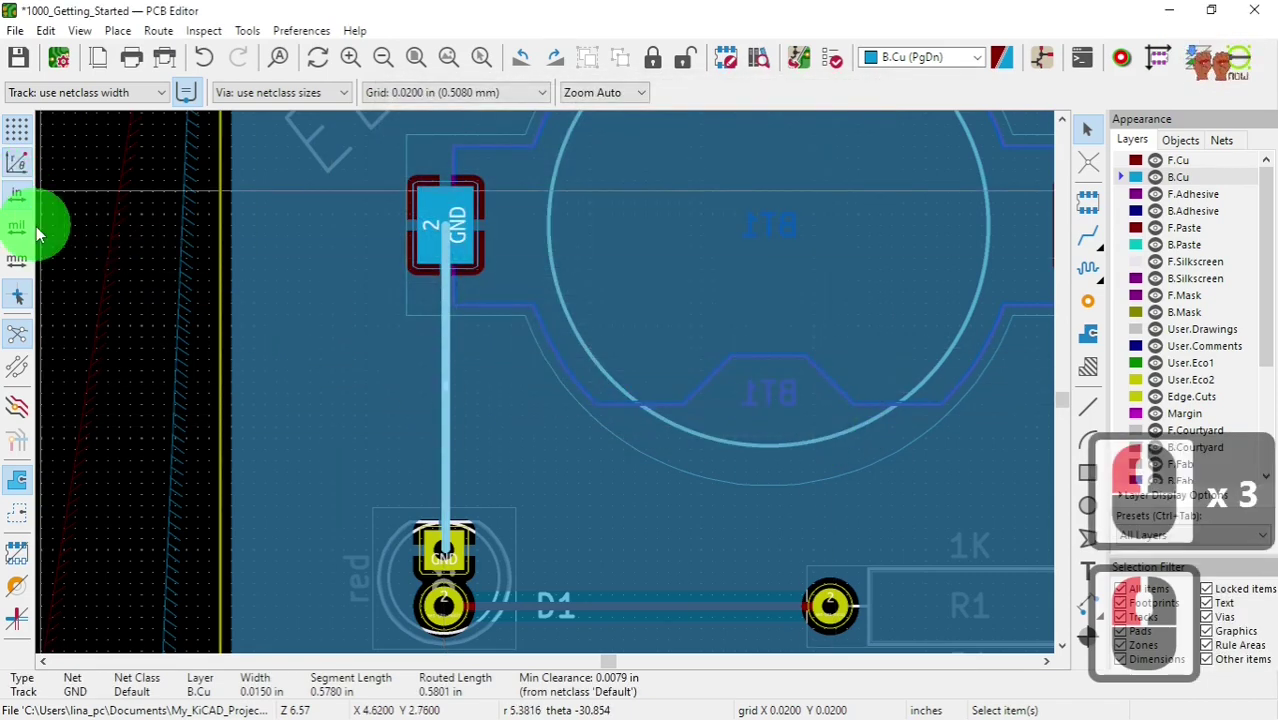
- Switch units to mils and widen the GND track to 20 mils in its properties
{"action": "left_click", "coordinate": [23, 238]}
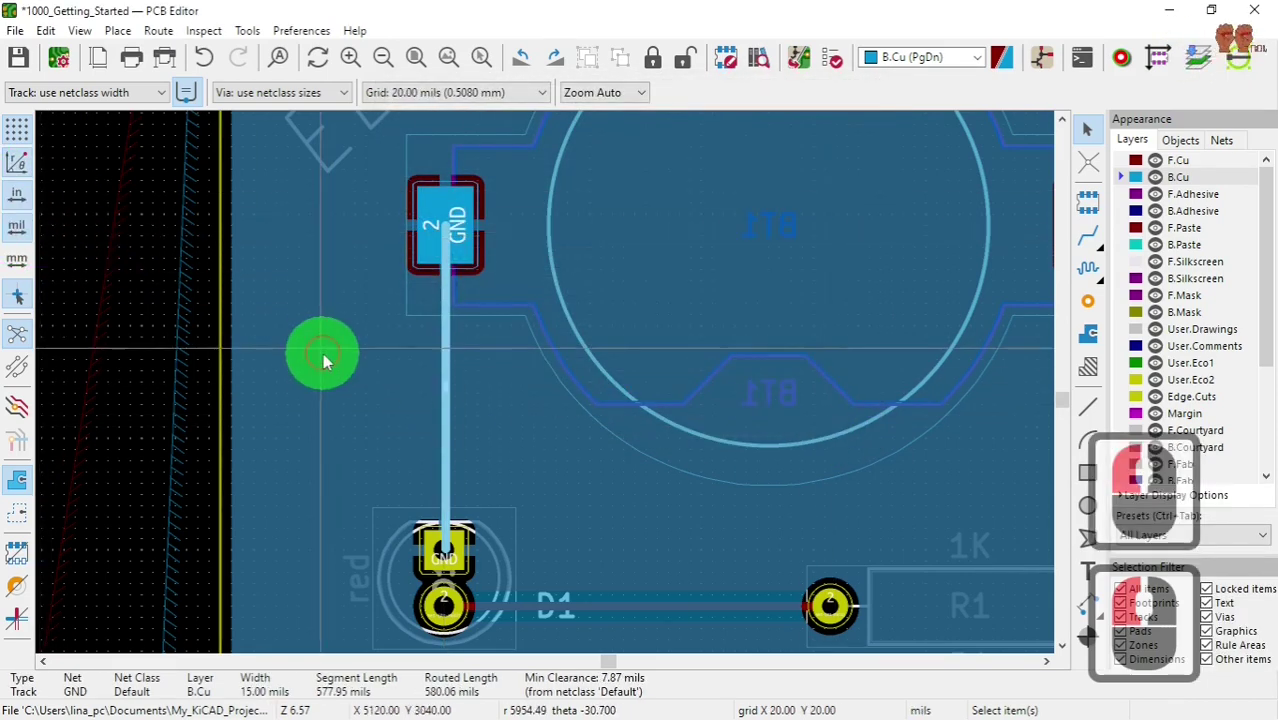
{"action": "left_click", "coordinate": [452, 379]}
{"action": "double_click", "coordinate": [452, 379]}
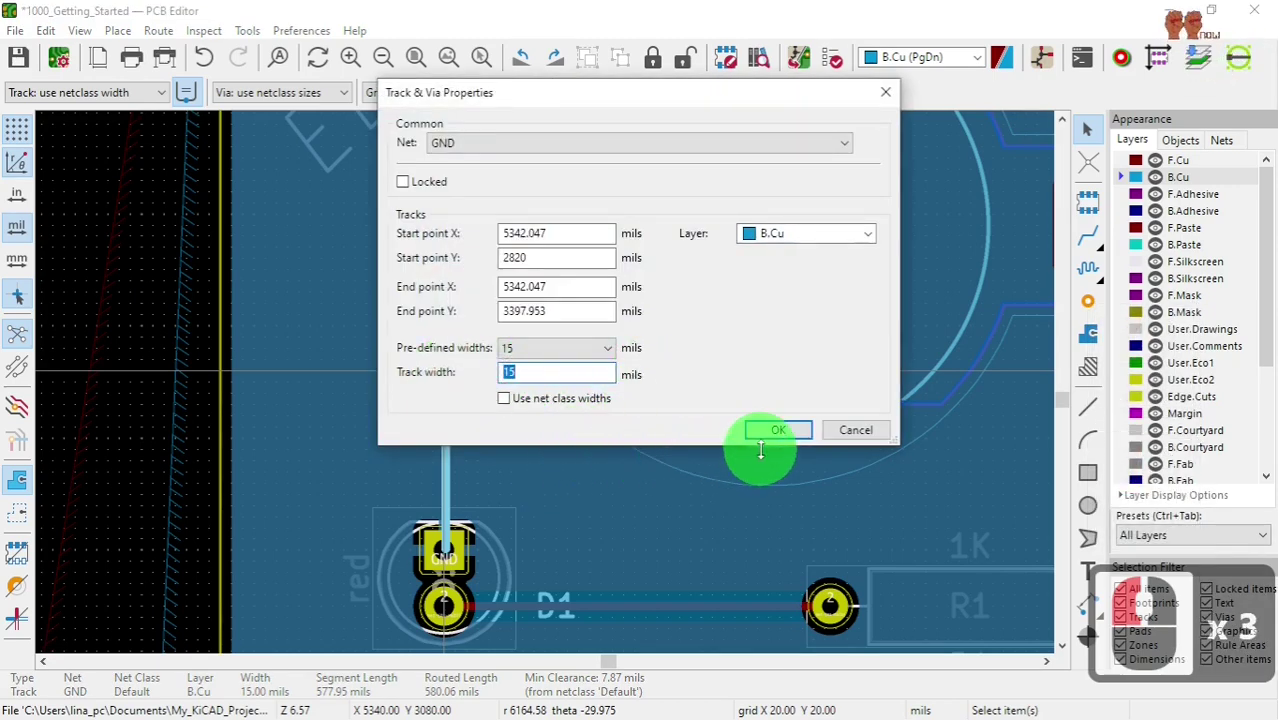
{"action": "key", "text": "3"}
{"action": "type", "text": "0"}
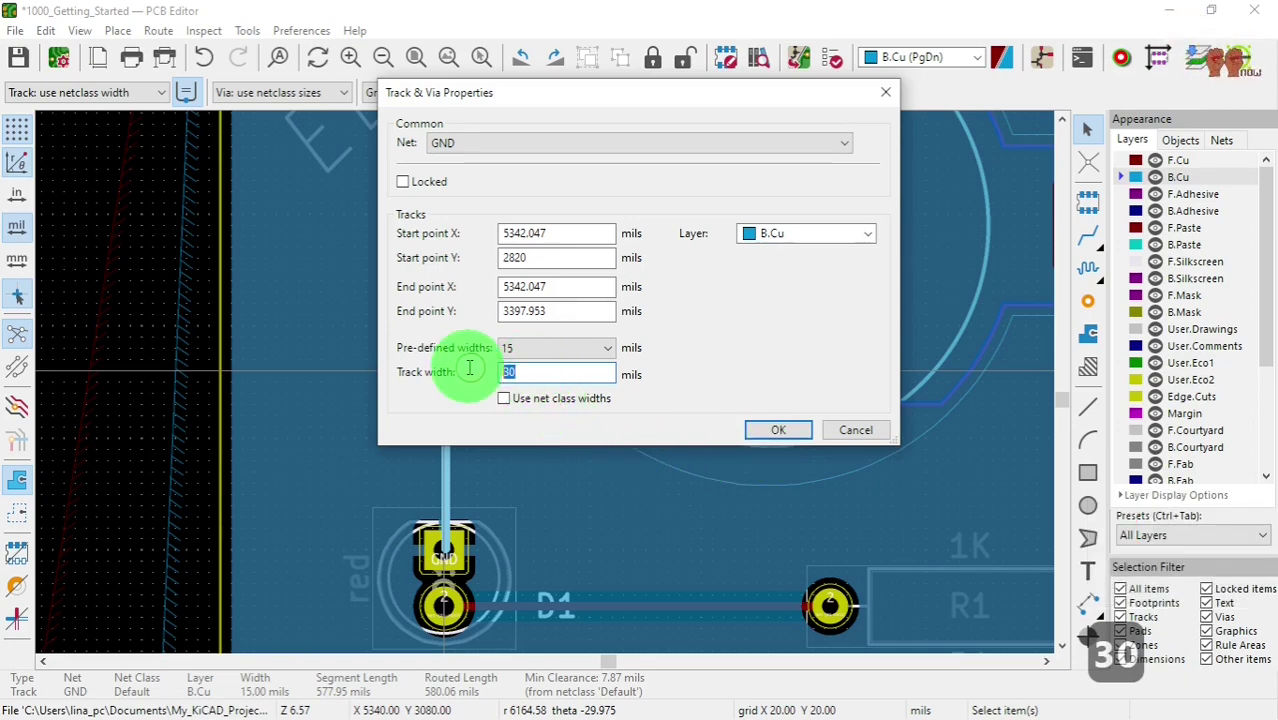
{"action": "left_click", "coordinate": [471, 375]}
{"action": "type", "text": "20"}
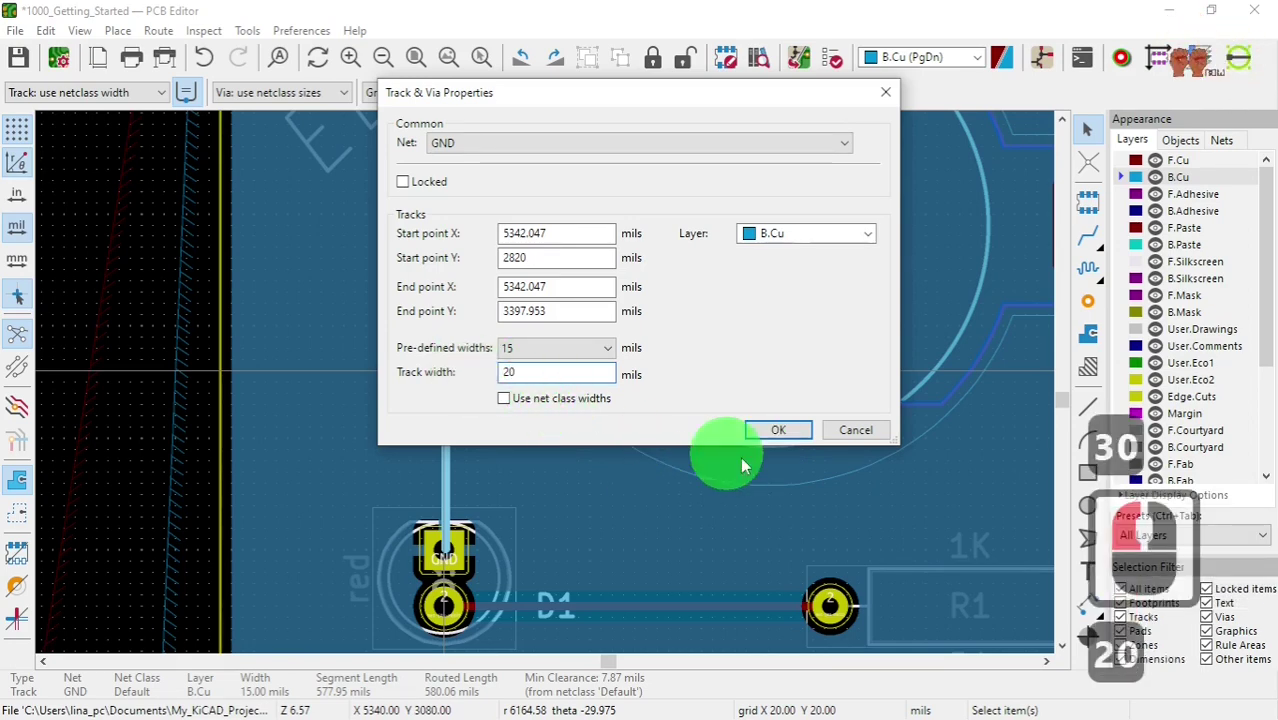
{"action": "left_click", "coordinate": [775, 437]}
{"action": "type", "text": "20"}
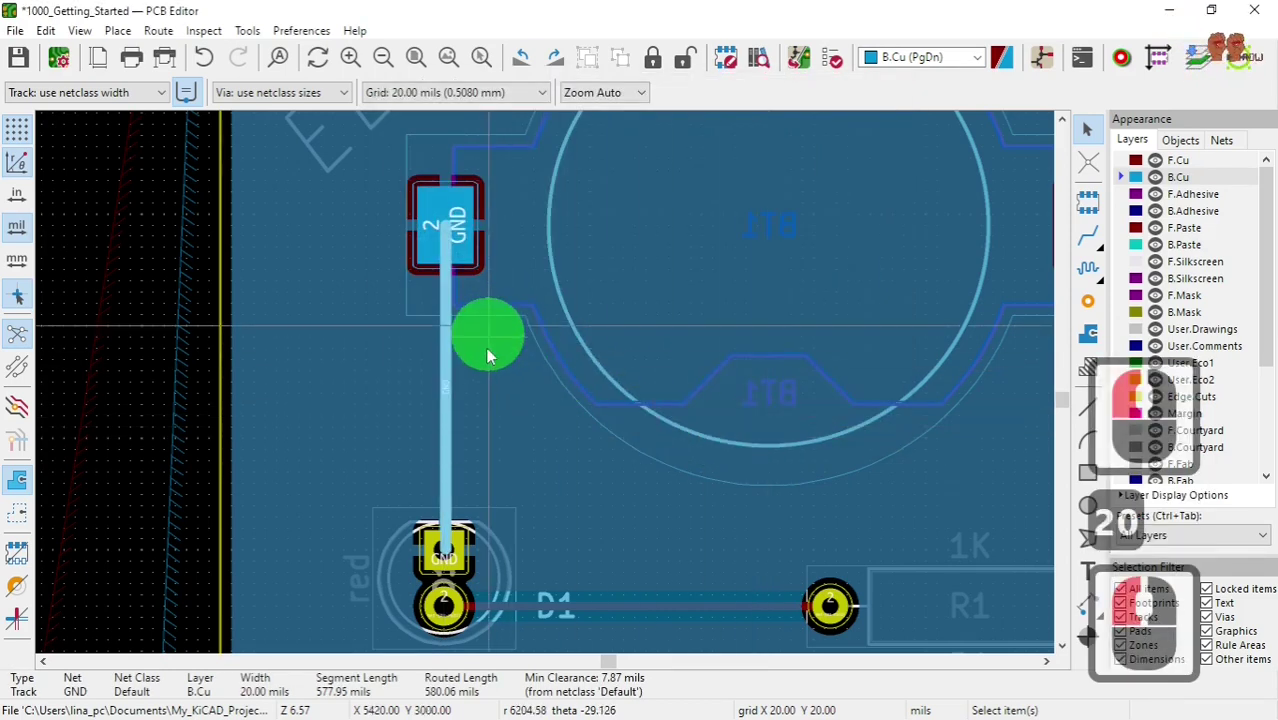
{"action": "type", "text": "20"}
{"action": "type", "text": "20"}
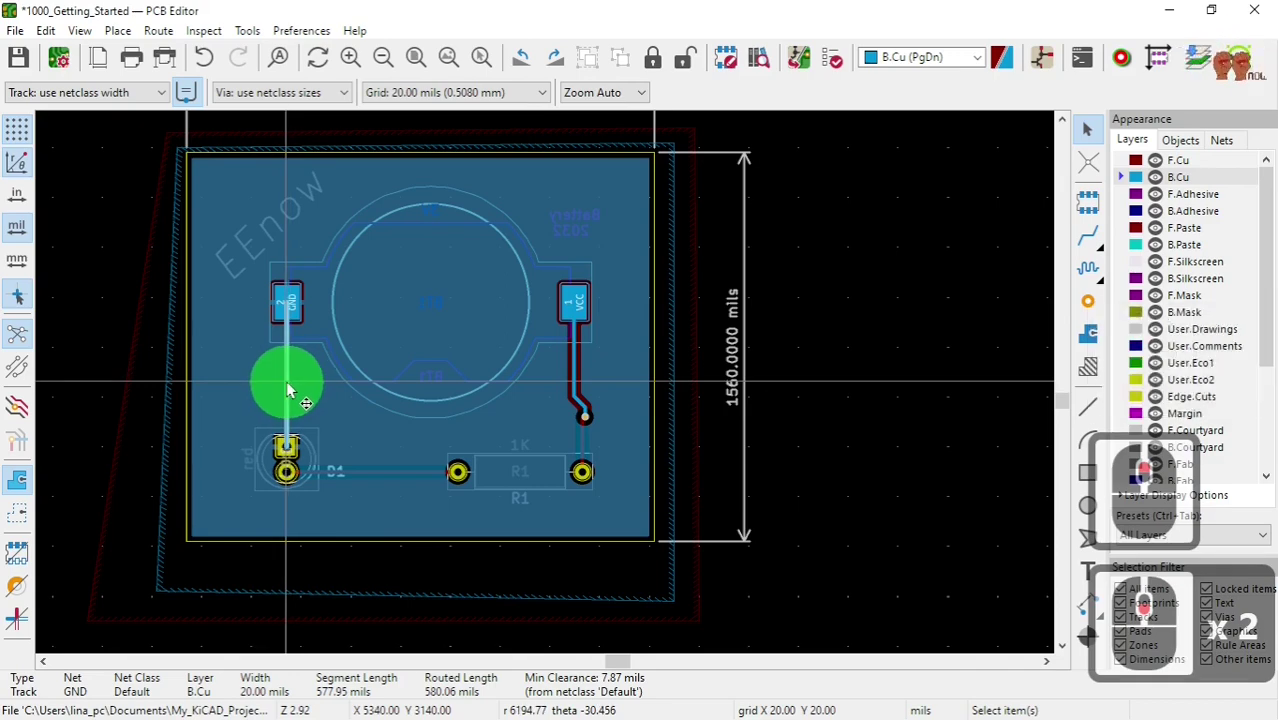
- Widen the GND track again to 30 mils, then remove it from the board
{"action": "double_click", "coordinate": [290, 390]}
{"action": "double_click", "coordinate": [291, 391]}
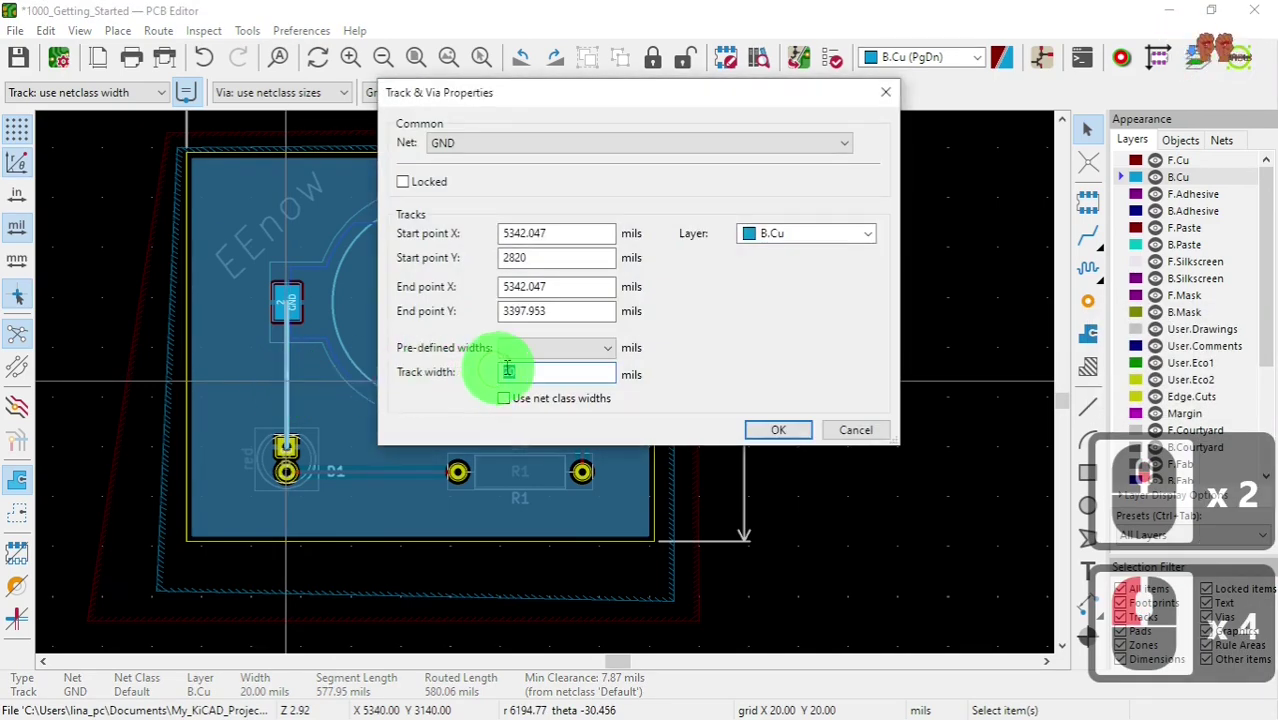
{"action": "left_click", "coordinate": [490, 385]}
{"action": "type", "text": "36"}
{"action": "type", "text": "30"}
{"action": "left_click", "coordinate": [792, 431]}
{"action": "left_click", "coordinate": [382, 421]}
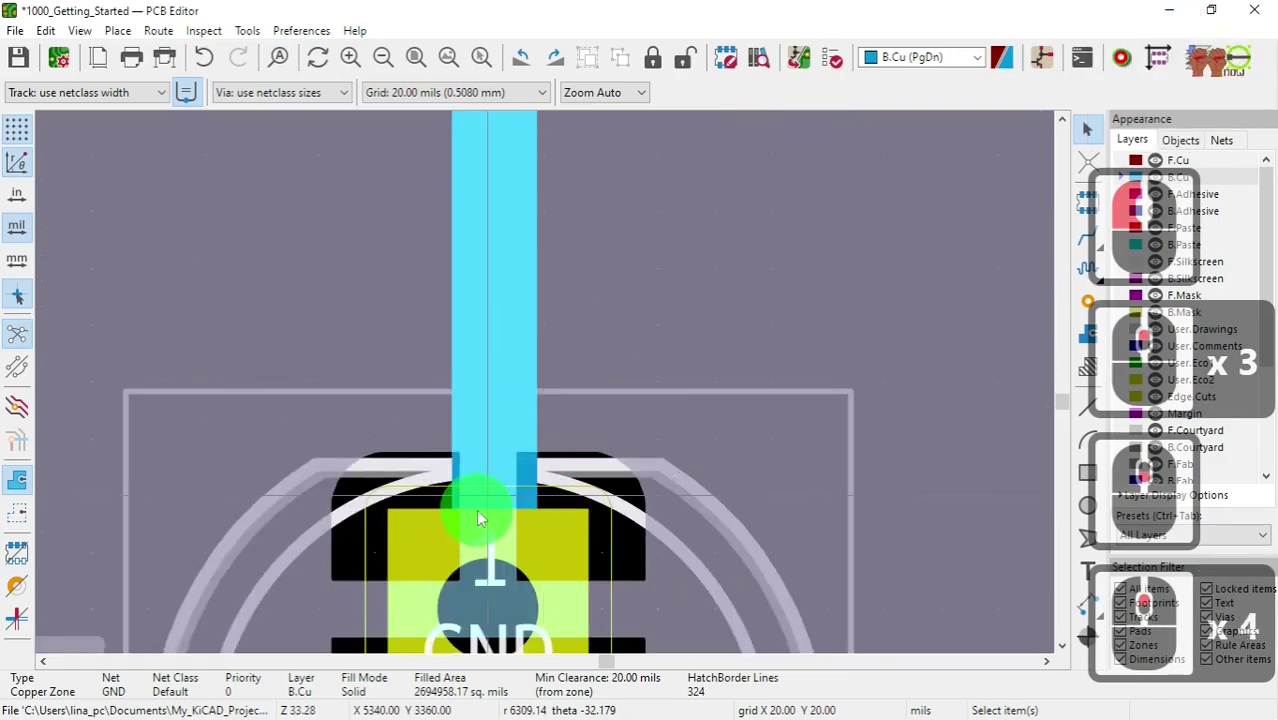
{"action": "left_click", "coordinate": [501, 488]}
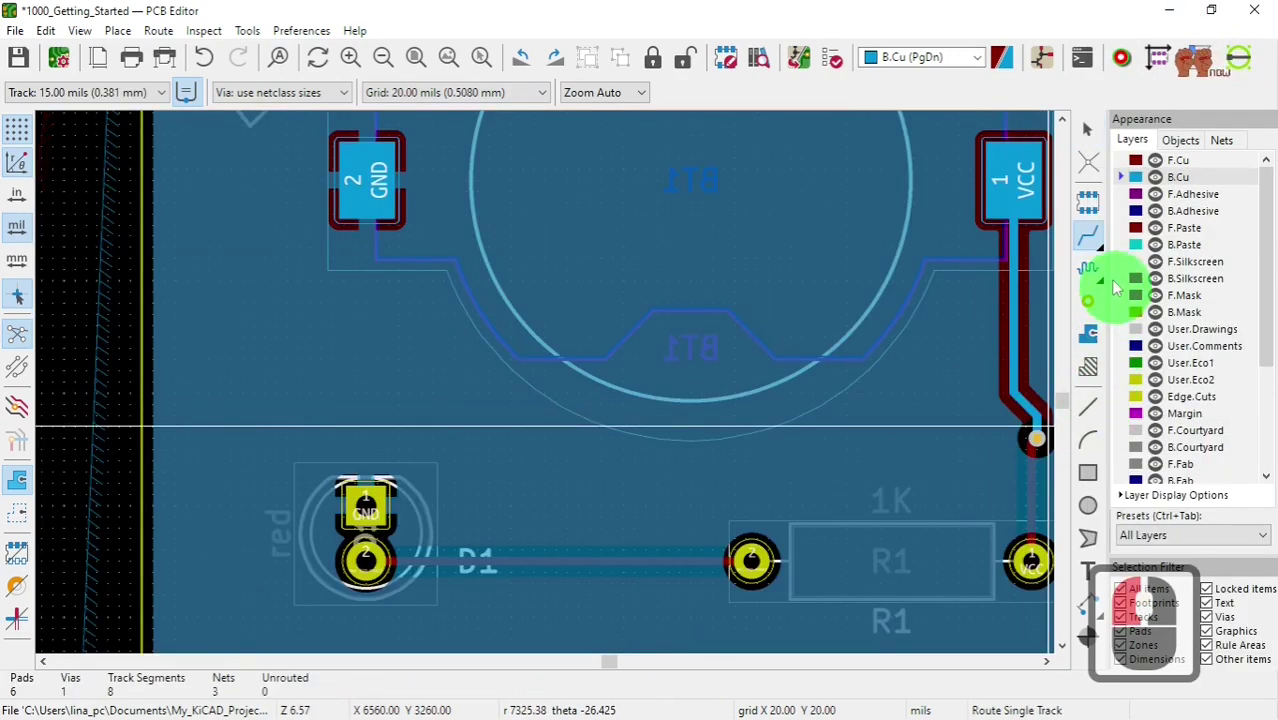
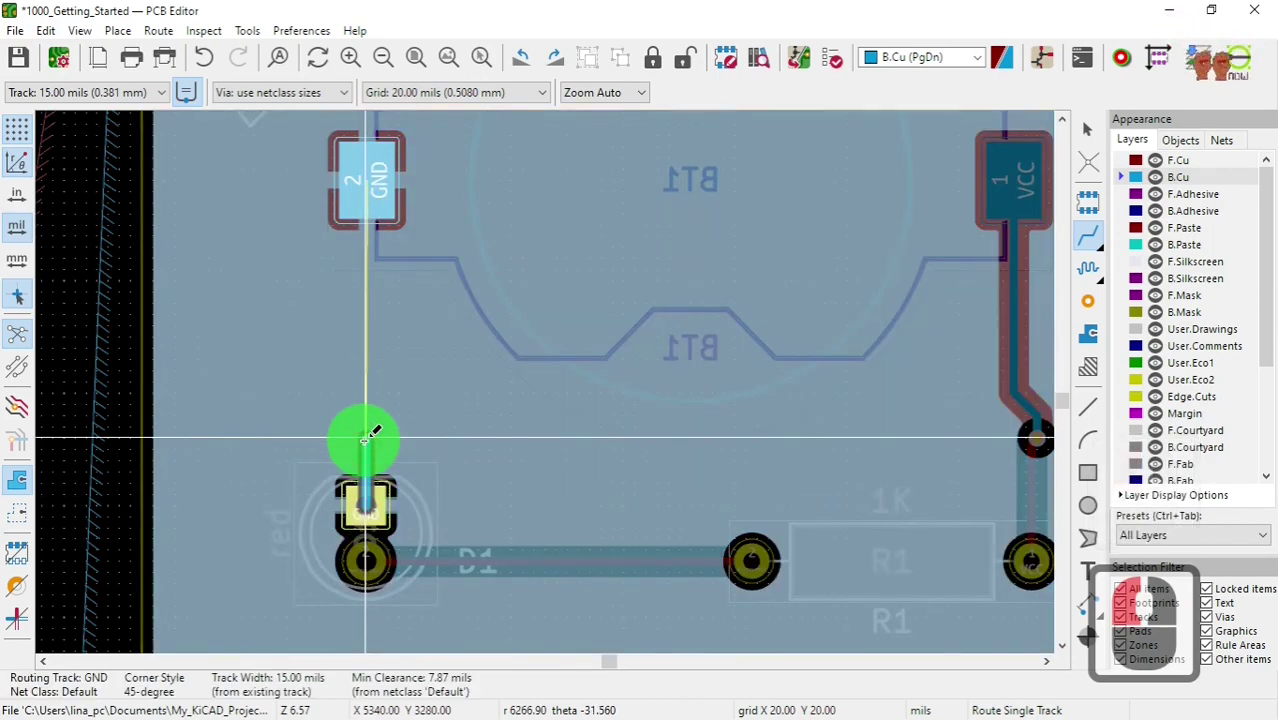
- Route the new GND track from D1 at 15 mils, stepping the custom width up to 25 mils
{"action": "key", "text": "q"}
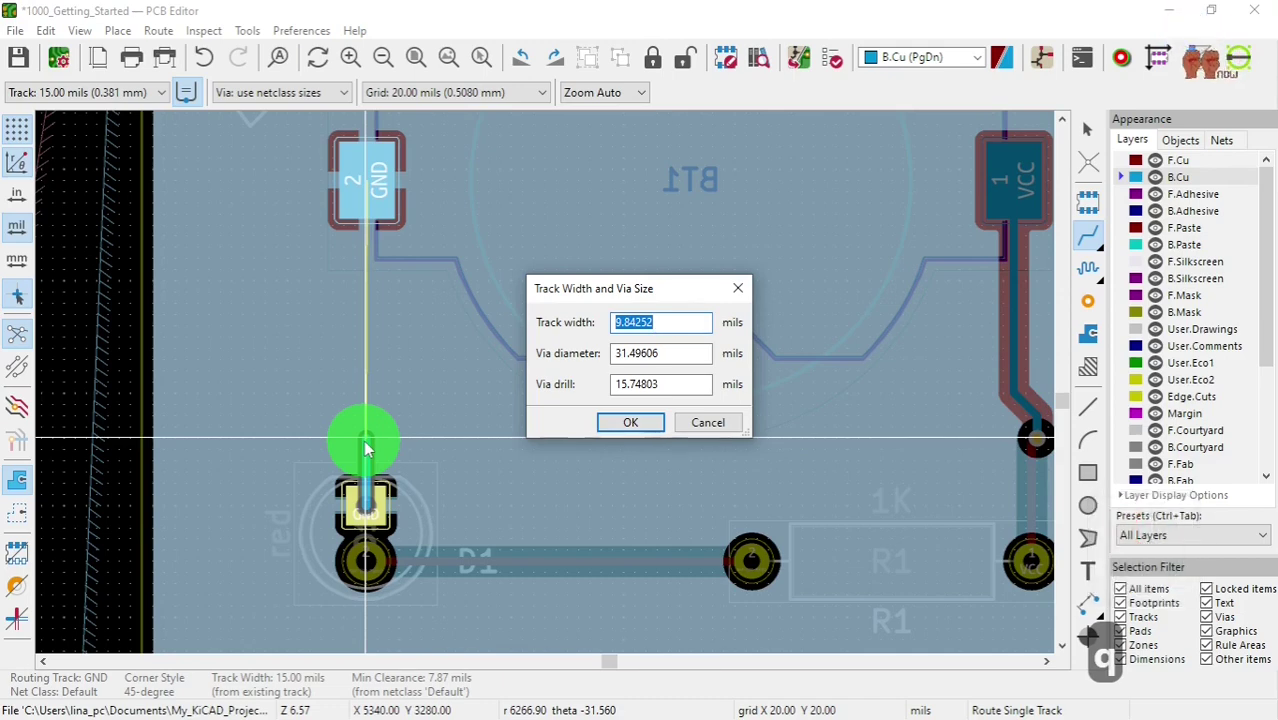
{"action": "type", "text": "15"}
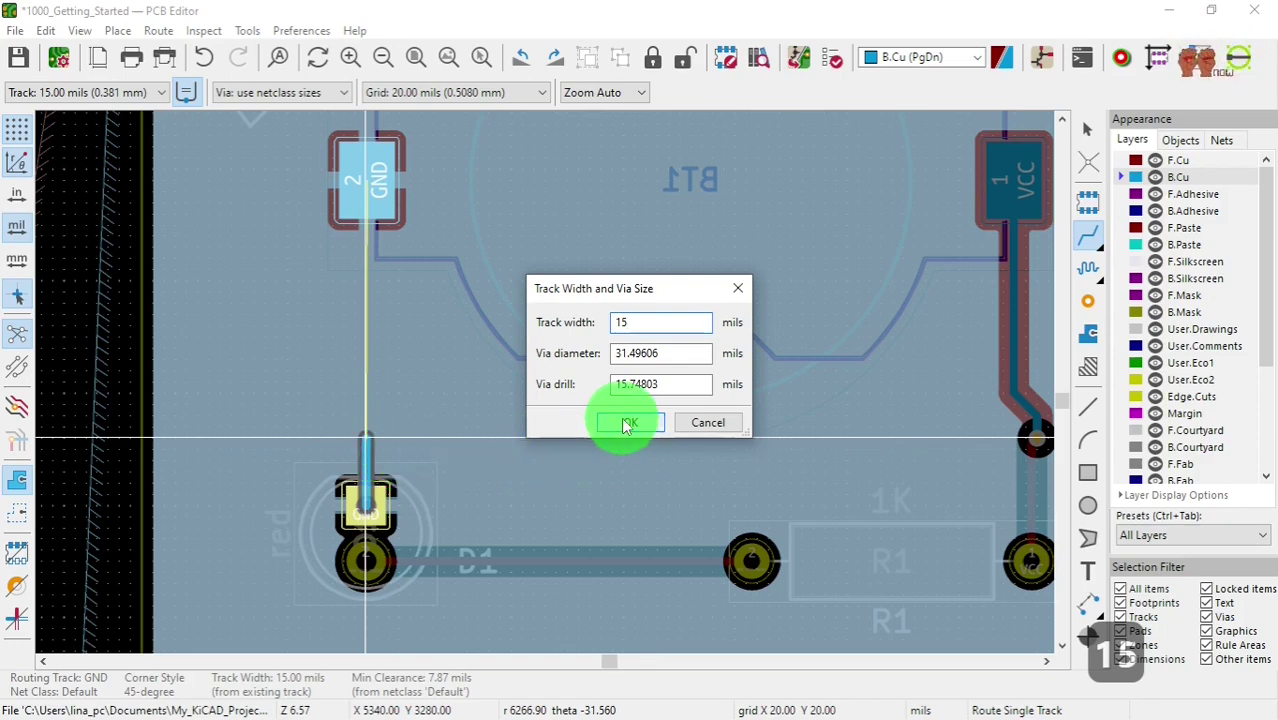
{"action": "left_click", "coordinate": [622, 427]}
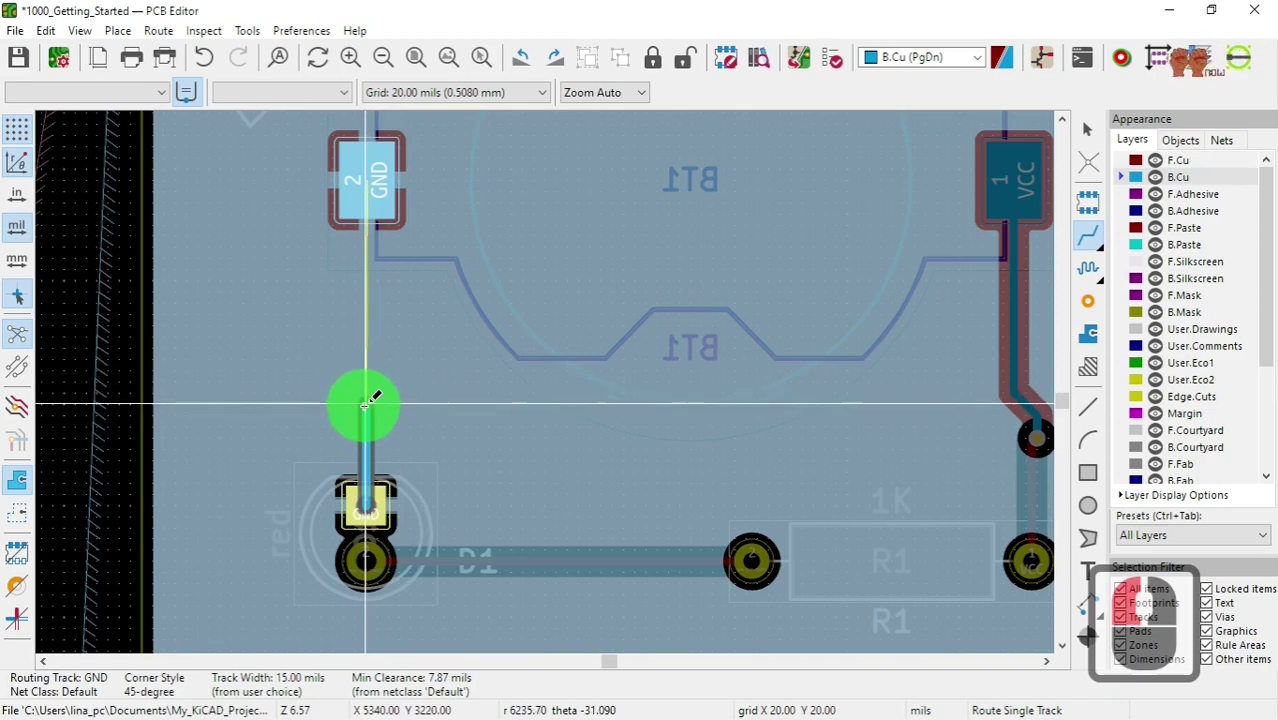
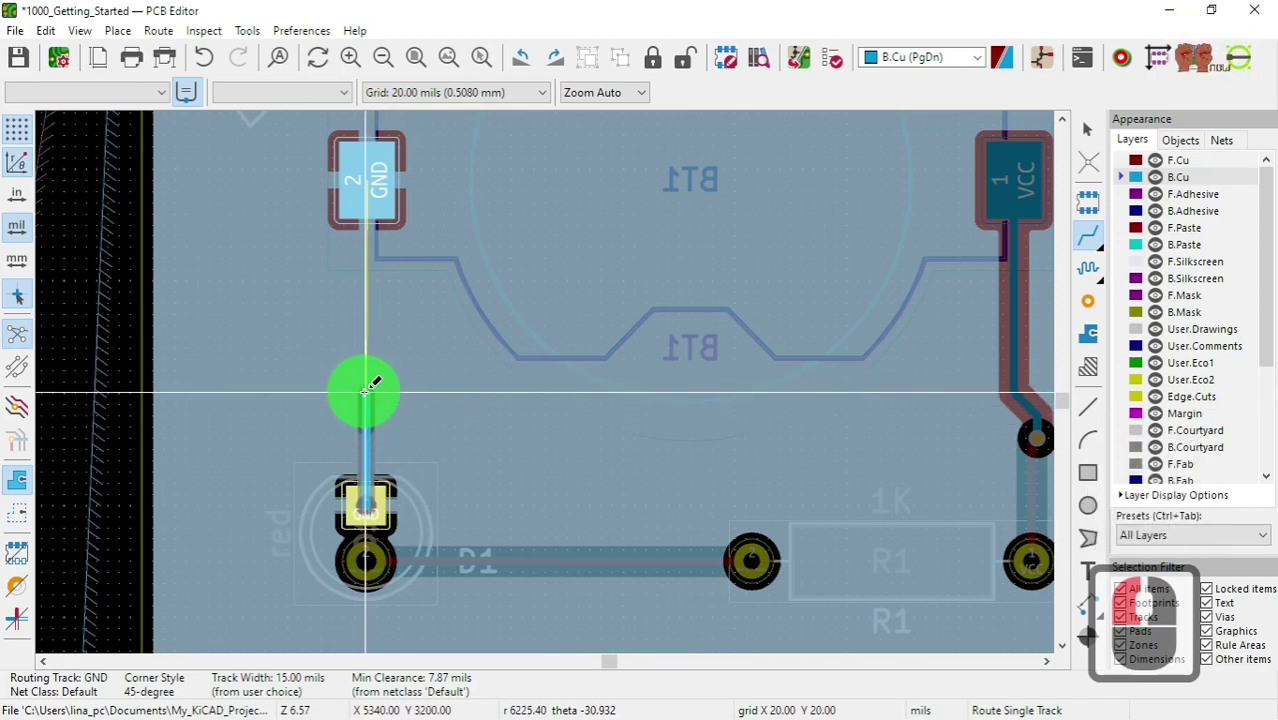
{"action": "key", "text": "q"}
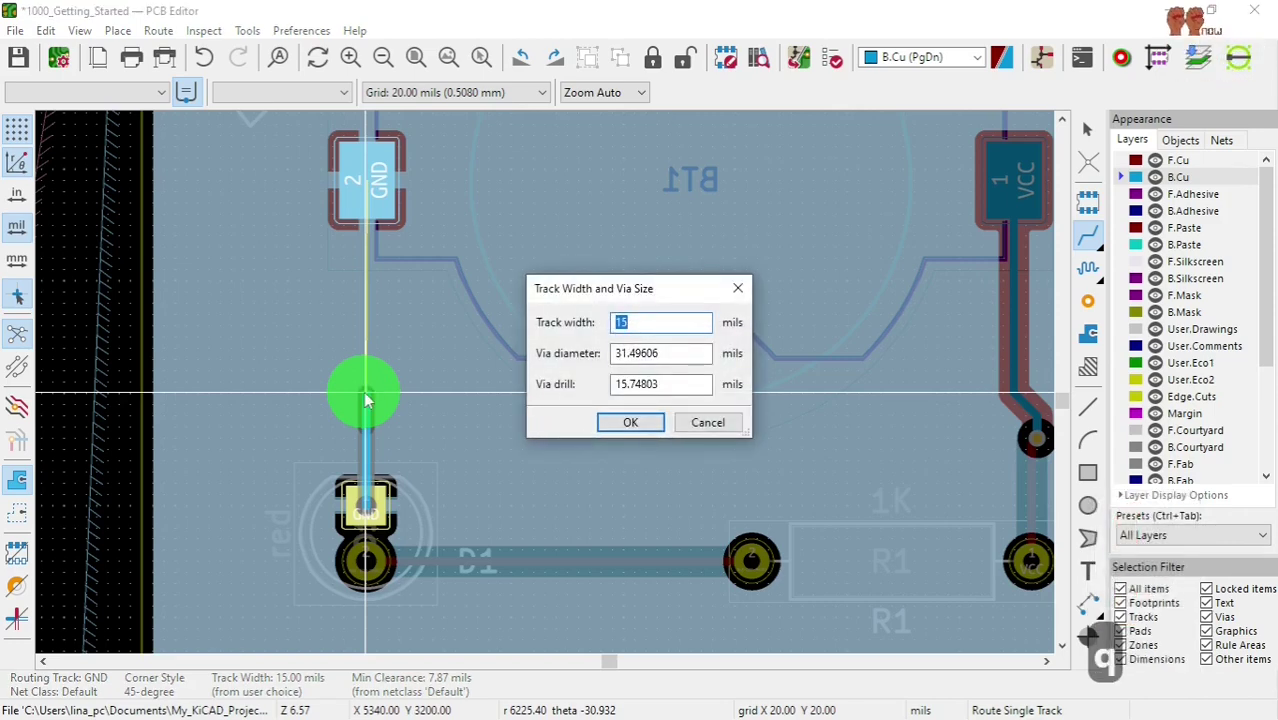
{"action": "type", "text": "256"}
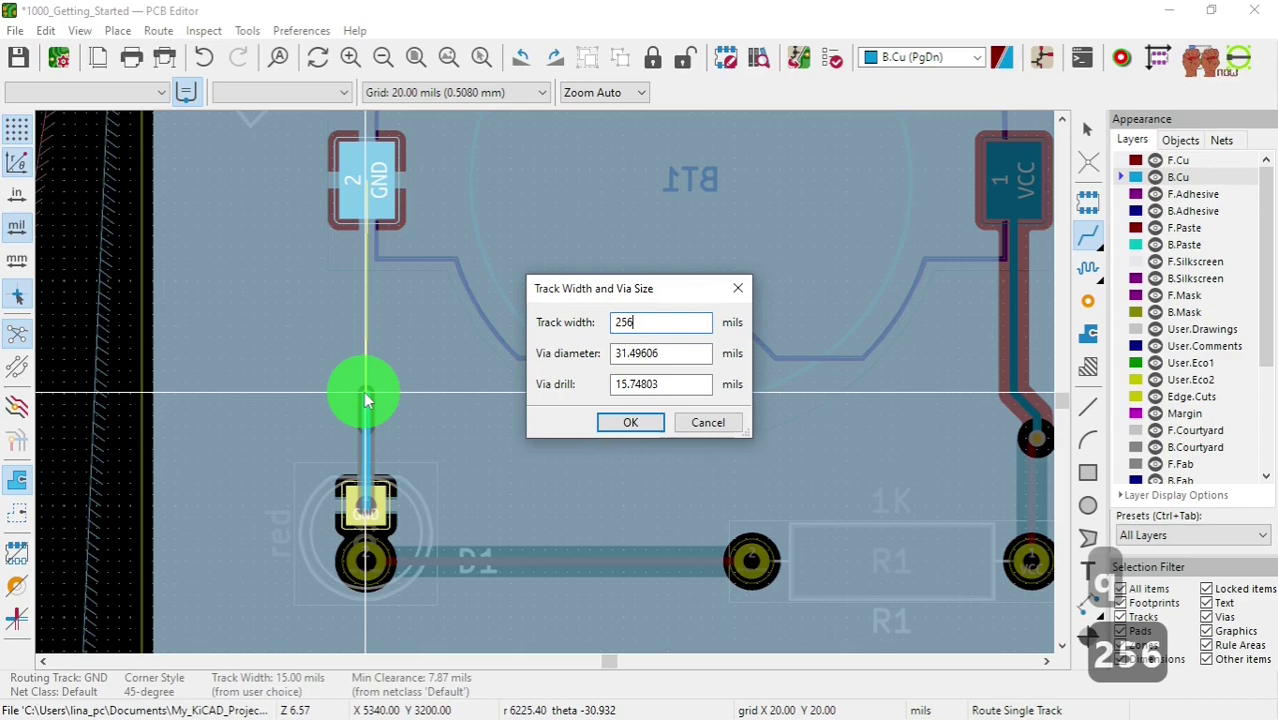
{"action": "key", "text": "BackSpace"}
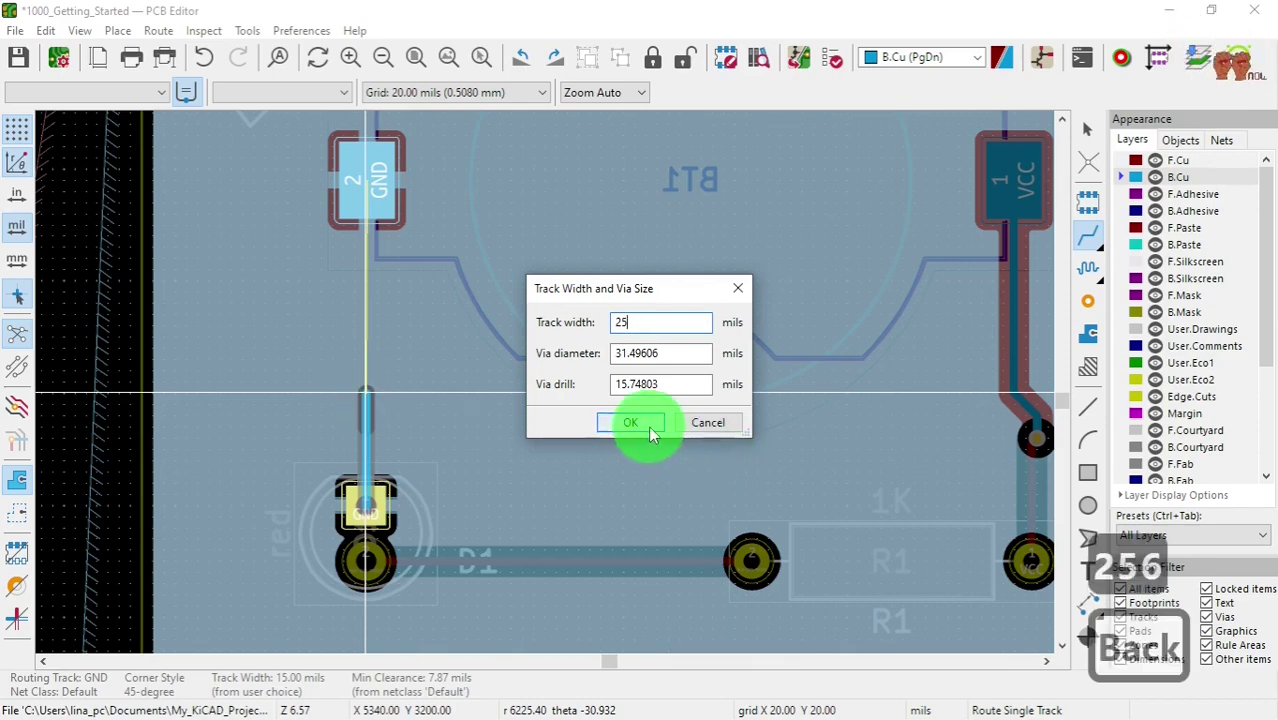
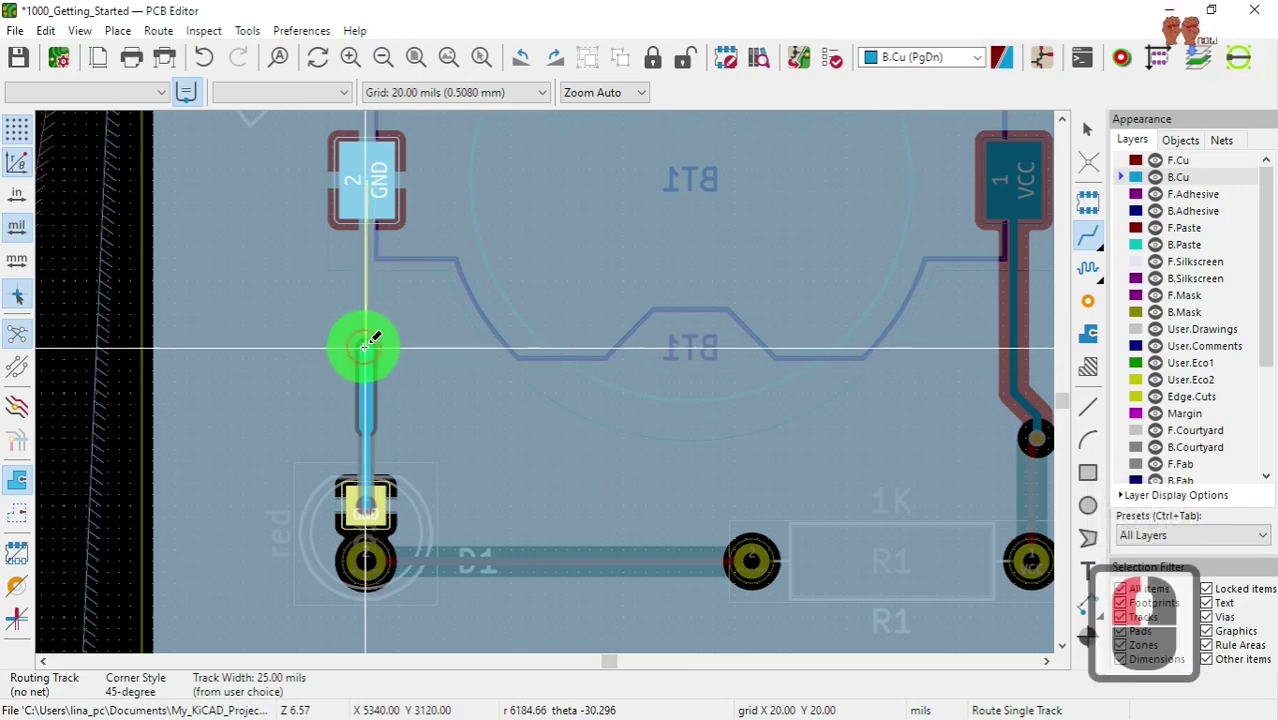
- Raise the routing width further and finish the GND track on the BT1 battery pad
{"action": "key", "text": "q"}
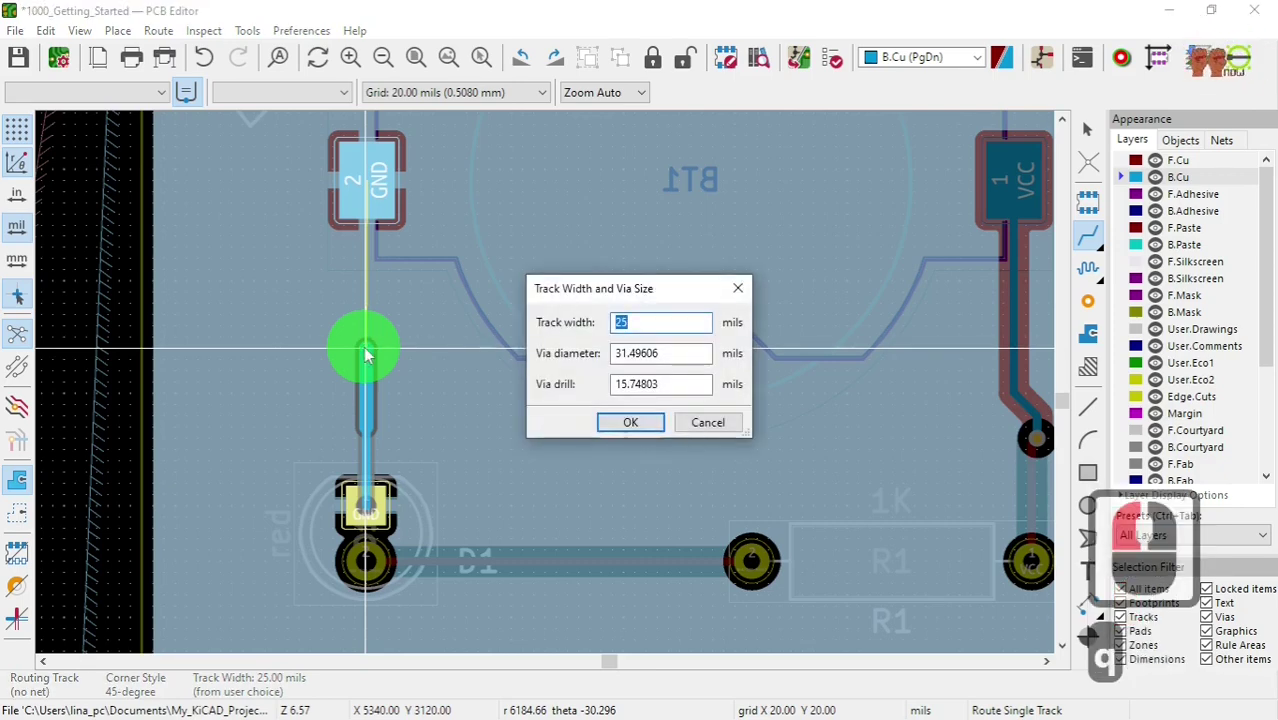
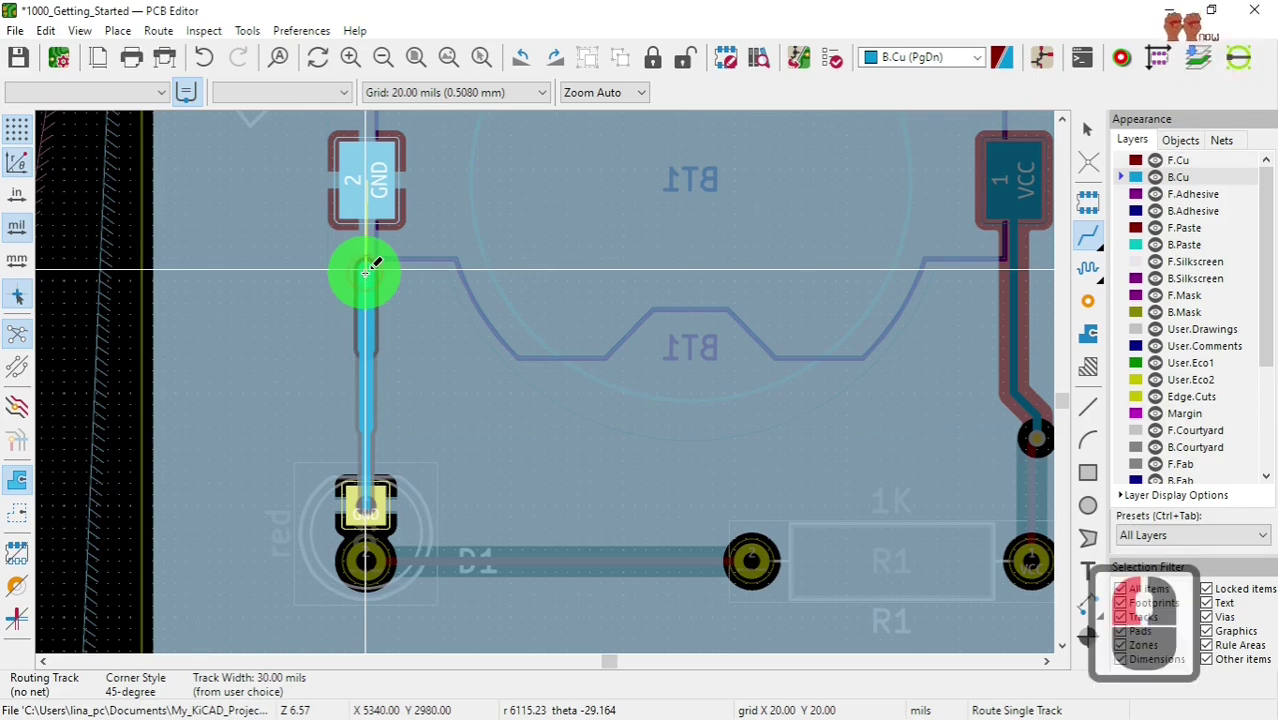
{"action": "key", "text": "q"}
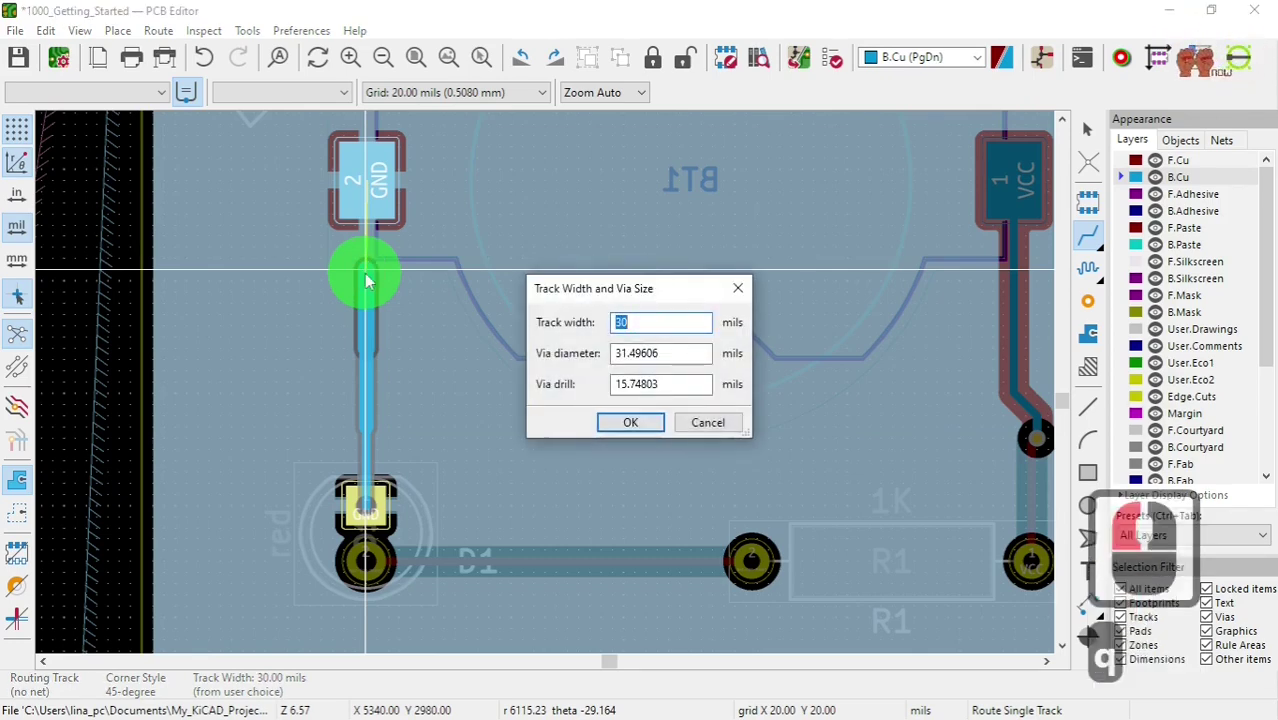
{"action": "type", "text": "56"}
{"action": "key", "text": "Return"}
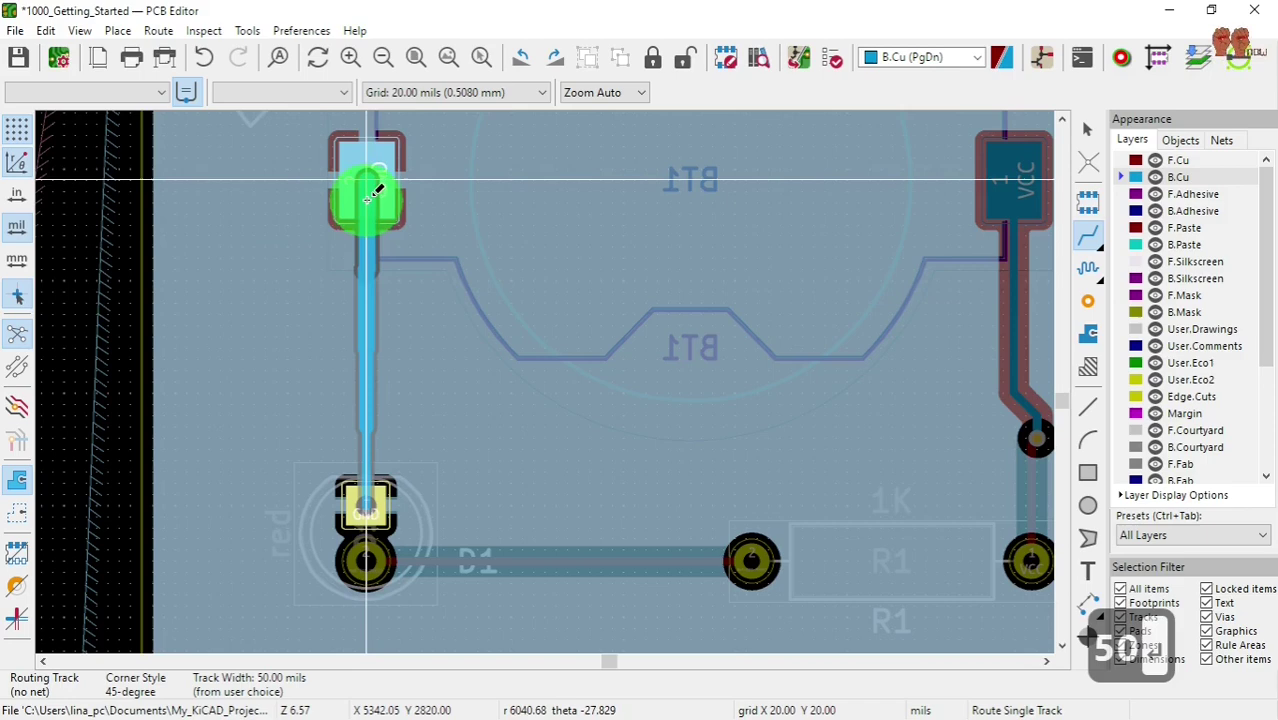
{"action": "left_click", "coordinate": [372, 198]}
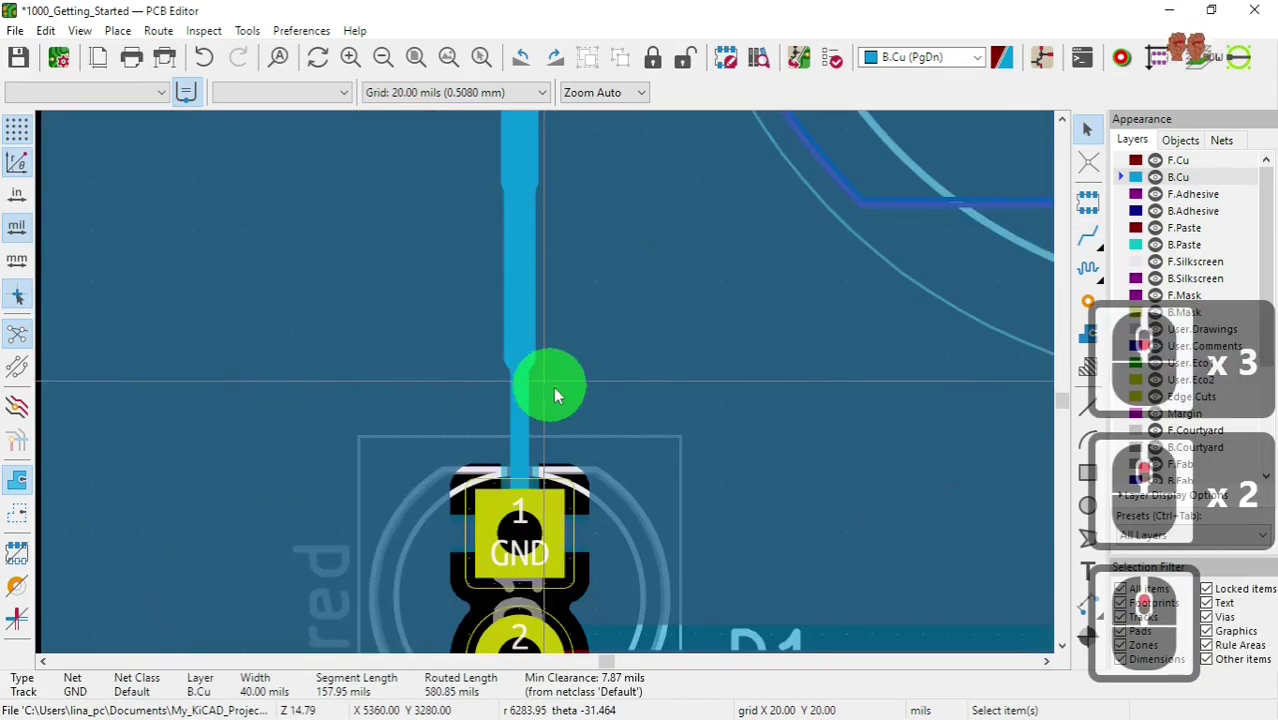
- Turn off high-contrast display so all layers show at full brightness
{"action": "middle_click", "coordinate": [548, 391]}
{"action": "middle_click", "coordinate": [548, 390]}
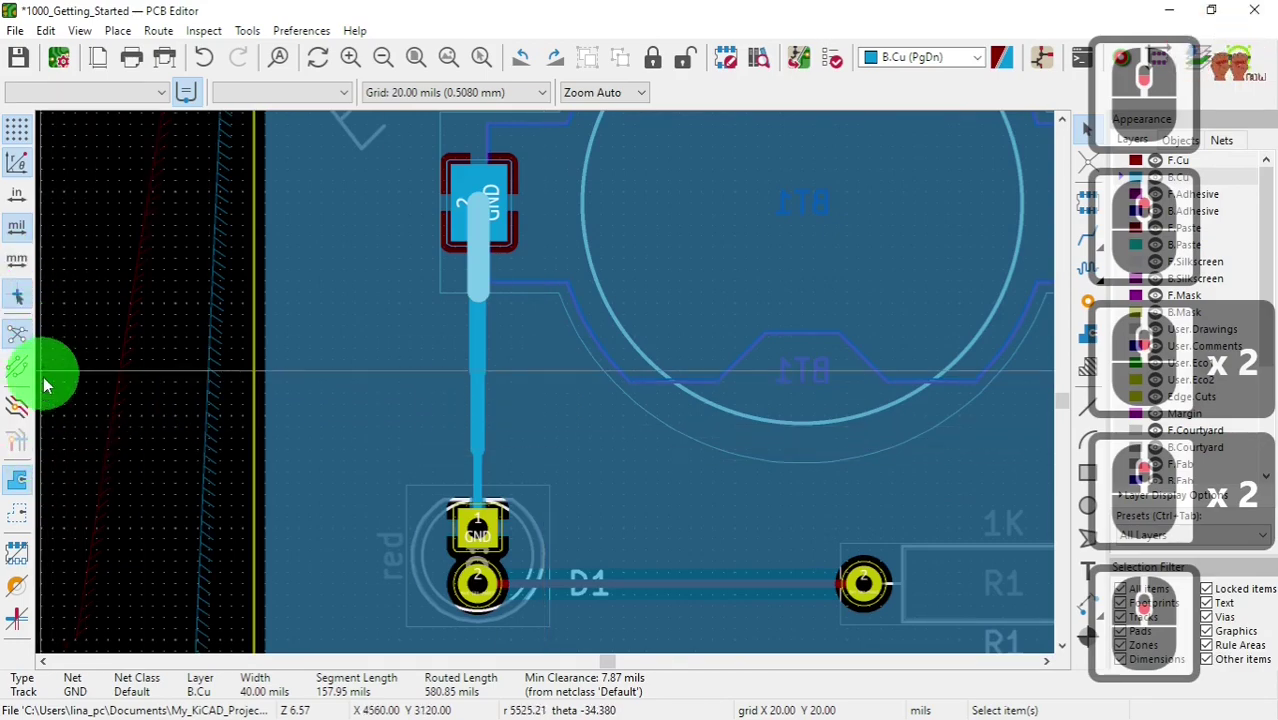
{"action": "left_click", "coordinate": [352, 443]}
{"action": "middle_click", "coordinate": [548, 390]}
{"action": "middle_click", "coordinate": [548, 390]}
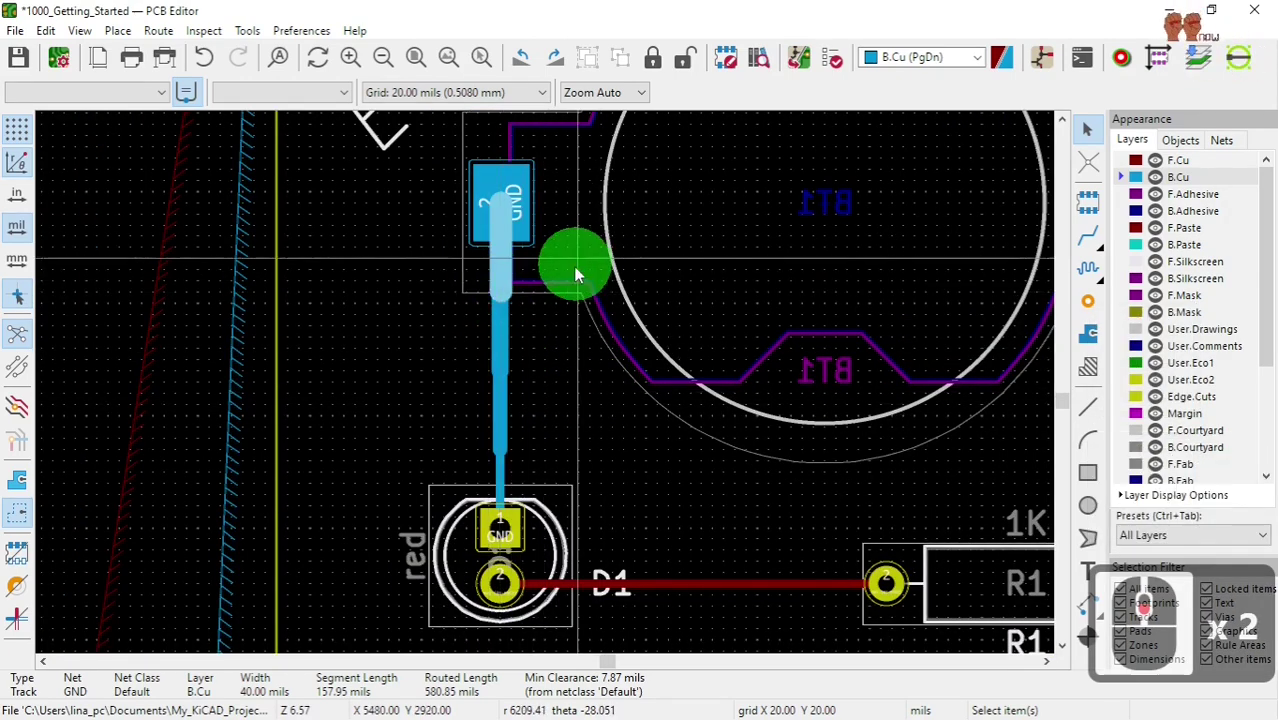
- Delete all five segments of the stepped GND track between BT1 and D1 and return to routing mode
{"action": "left_click", "coordinate": [504, 281]}
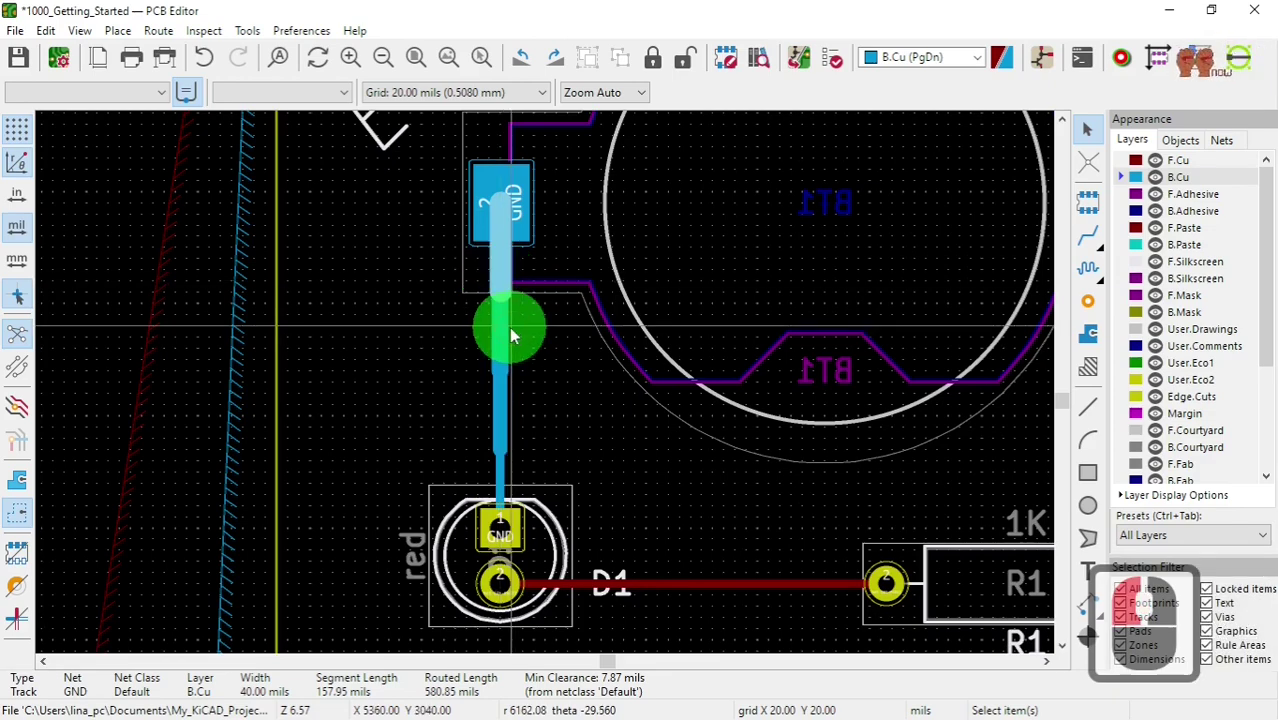
{"action": "key", "text": "Delete"}
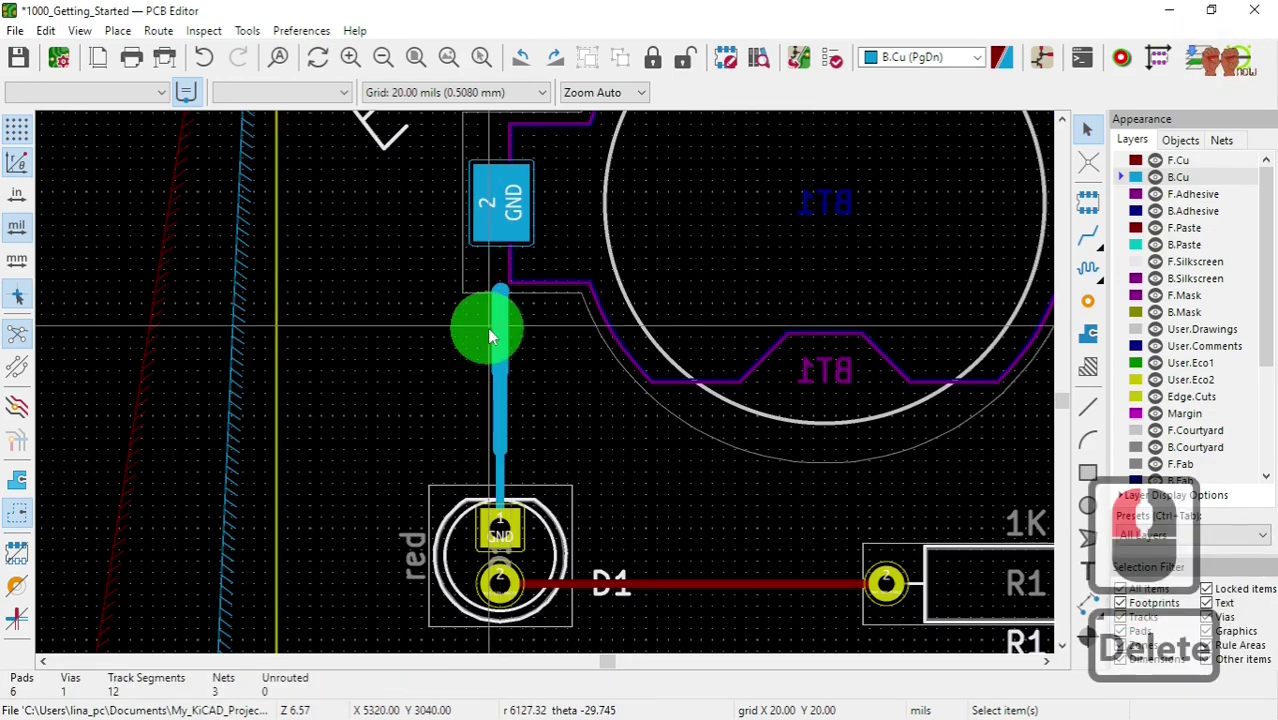
{"action": "left_click", "coordinate": [500, 336]}
{"action": "key", "text": "Delete"}
{"action": "left_click", "coordinate": [506, 404]}
{"action": "key", "text": "Delete"}
{"action": "left_click", "coordinate": [1126, 363]}
{"action": "key", "text": "Delete"}
{"action": "left_click", "coordinate": [503, 469]}
{"action": "key", "text": "Delete"}
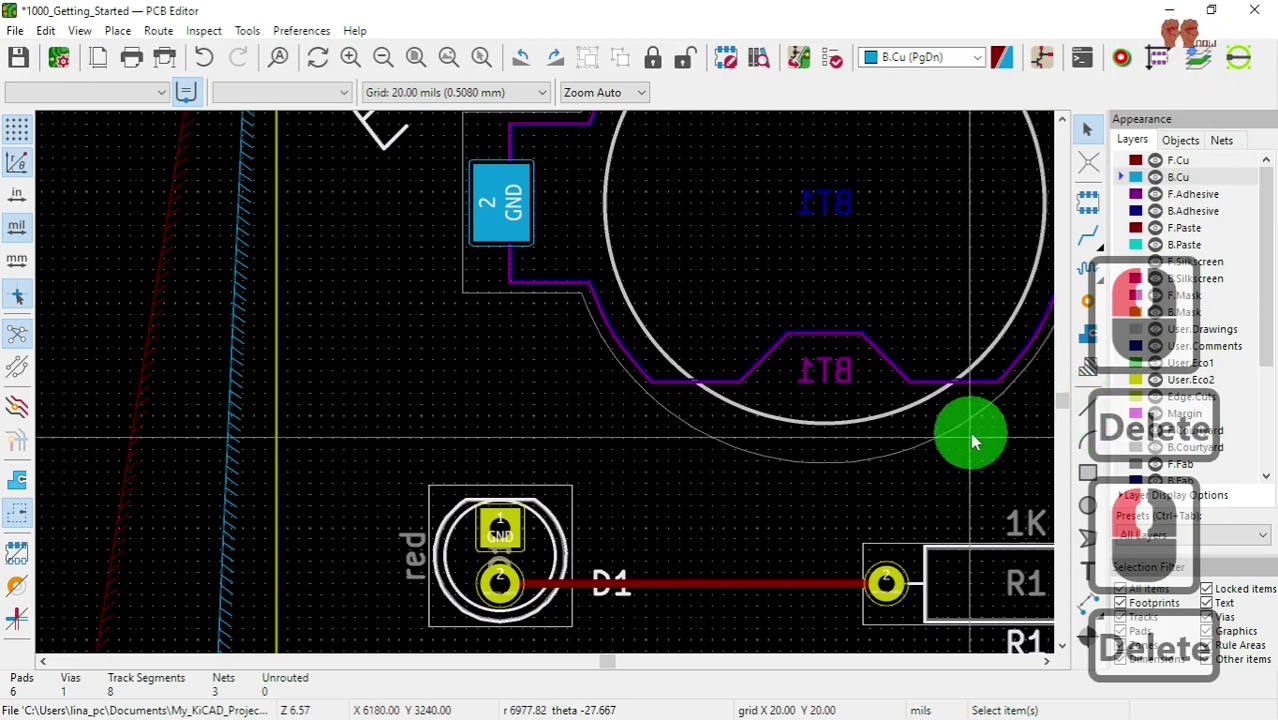
{"action": "left_click", "coordinate": [1091, 248]}
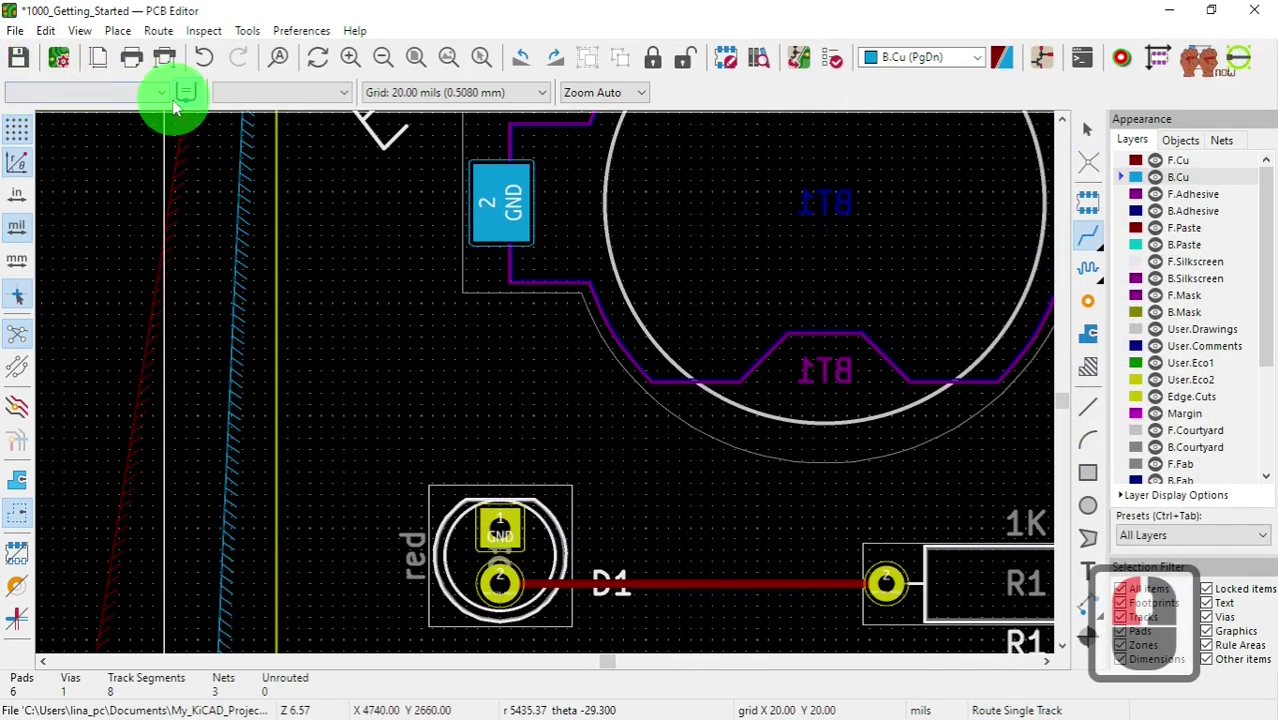
- Choose the pre-defined 15 mil track width from the toolbar width list
{"action": "left_click", "coordinate": [161, 99]}
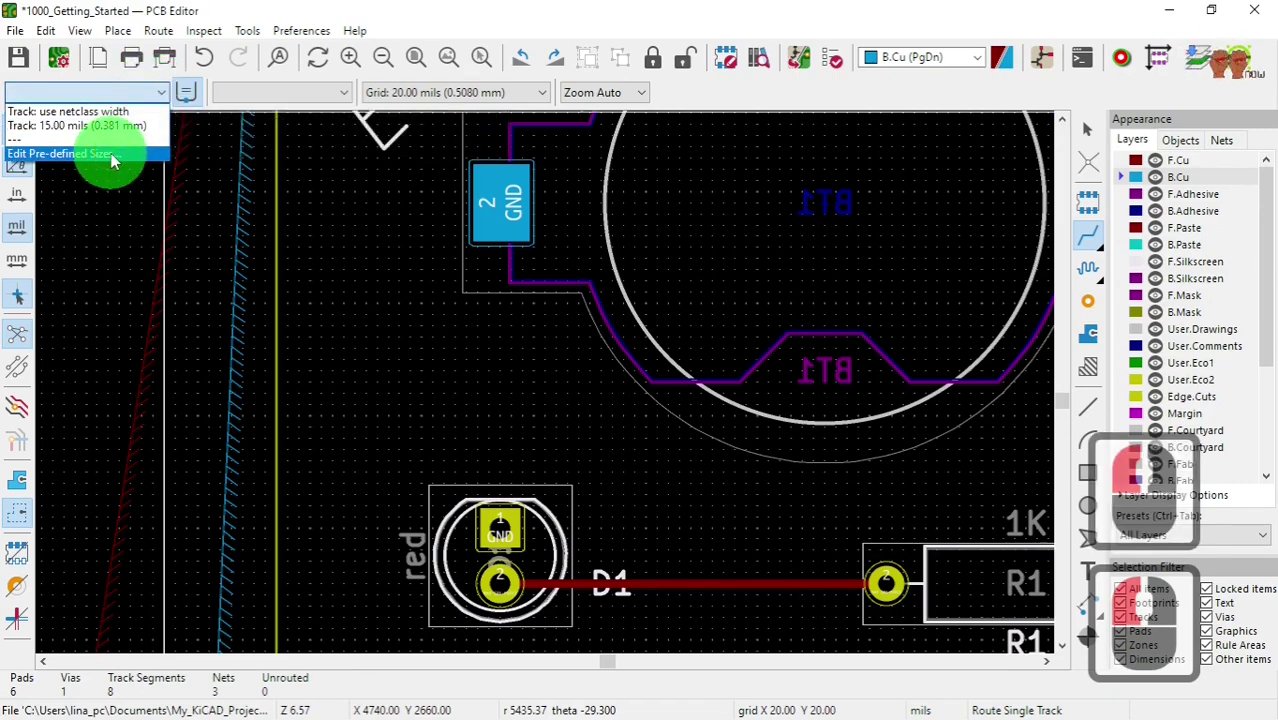
{"action": "left_click", "coordinate": [114, 162]}
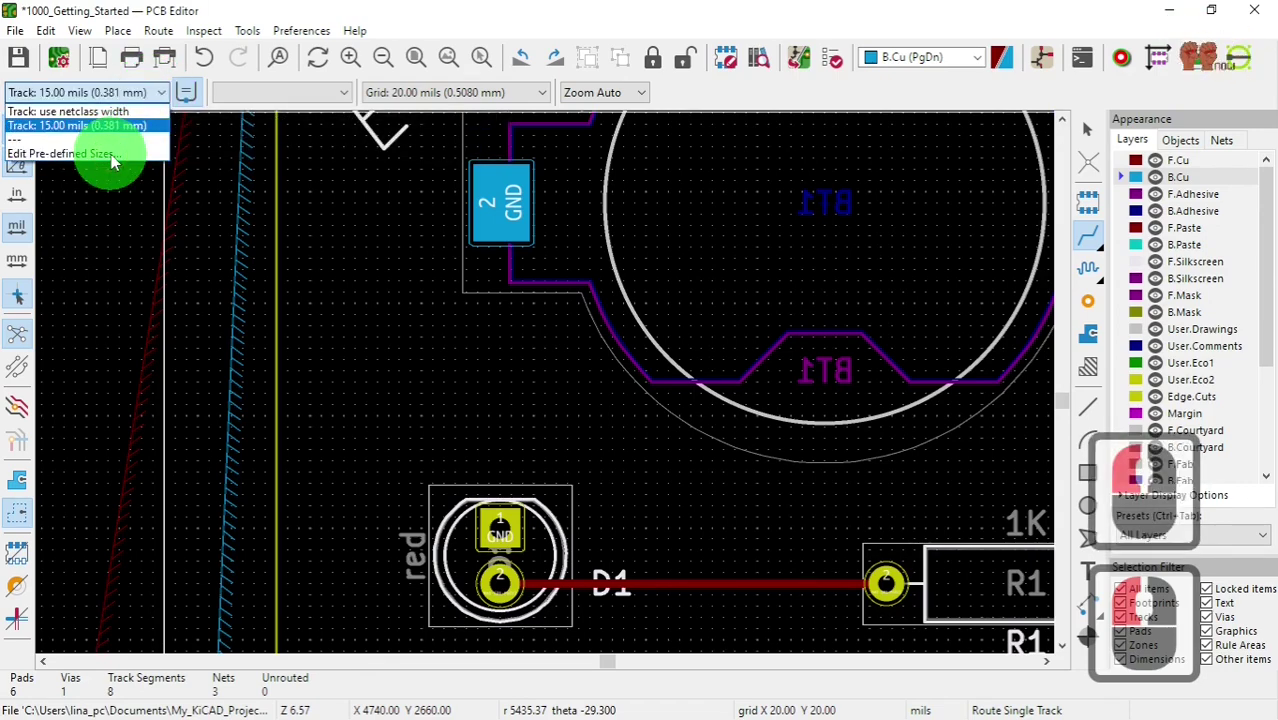
- Add 20 mils and 25 mils pre-defined track widths in Board Setup
{"action": "left_click", "coordinate": [50, 164]}
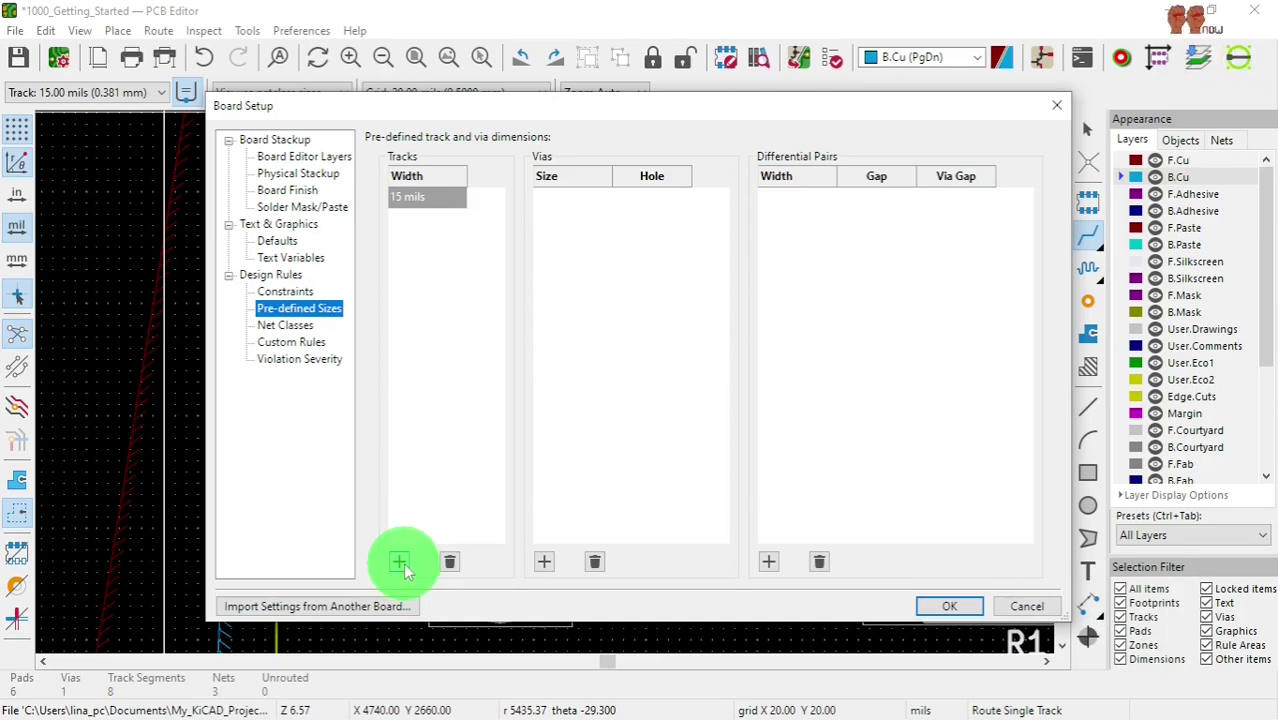
{"action": "left_click", "coordinate": [408, 572]}
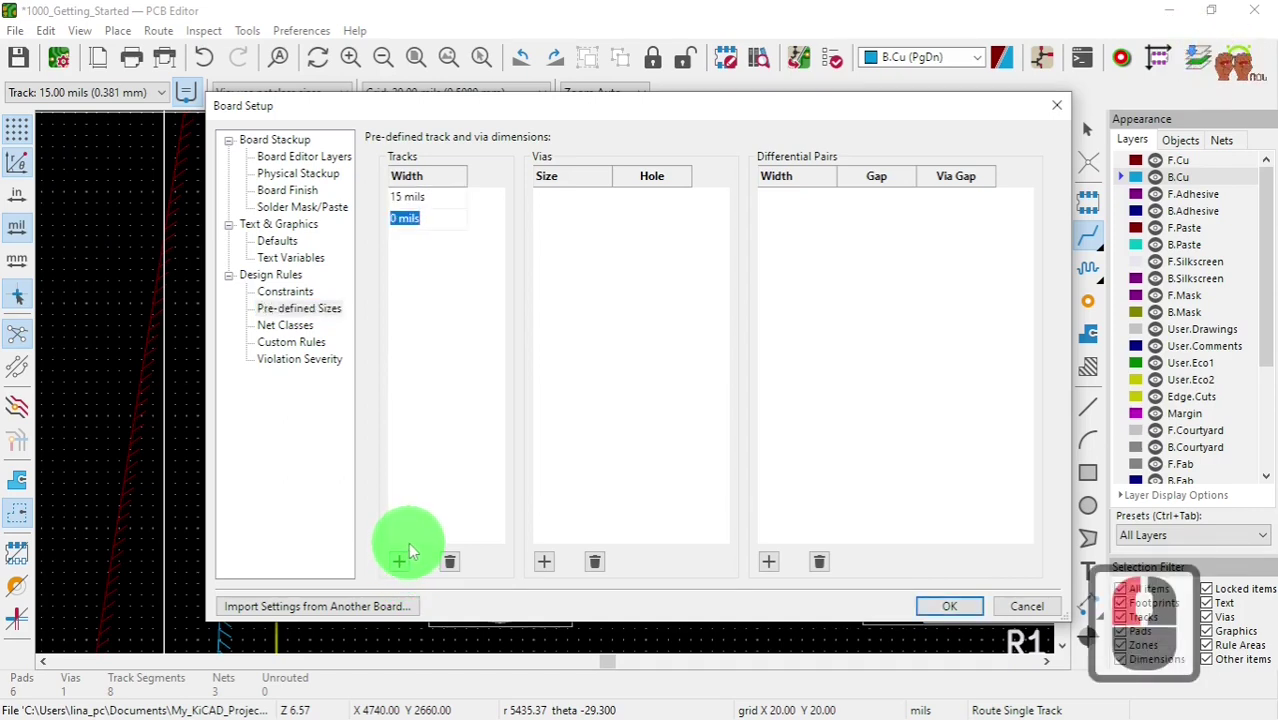
{"action": "type", "text": "220"}
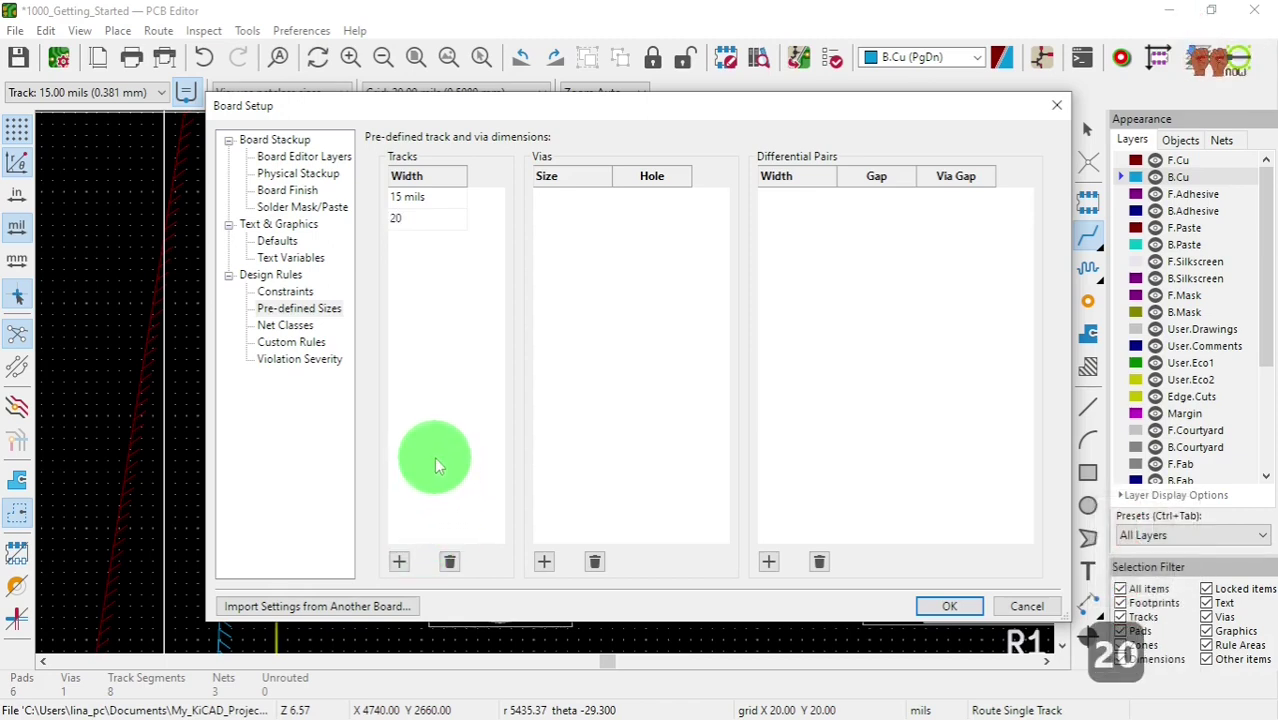
{"action": "key", "text": "m"}
{"action": "type", "text": "ls"}
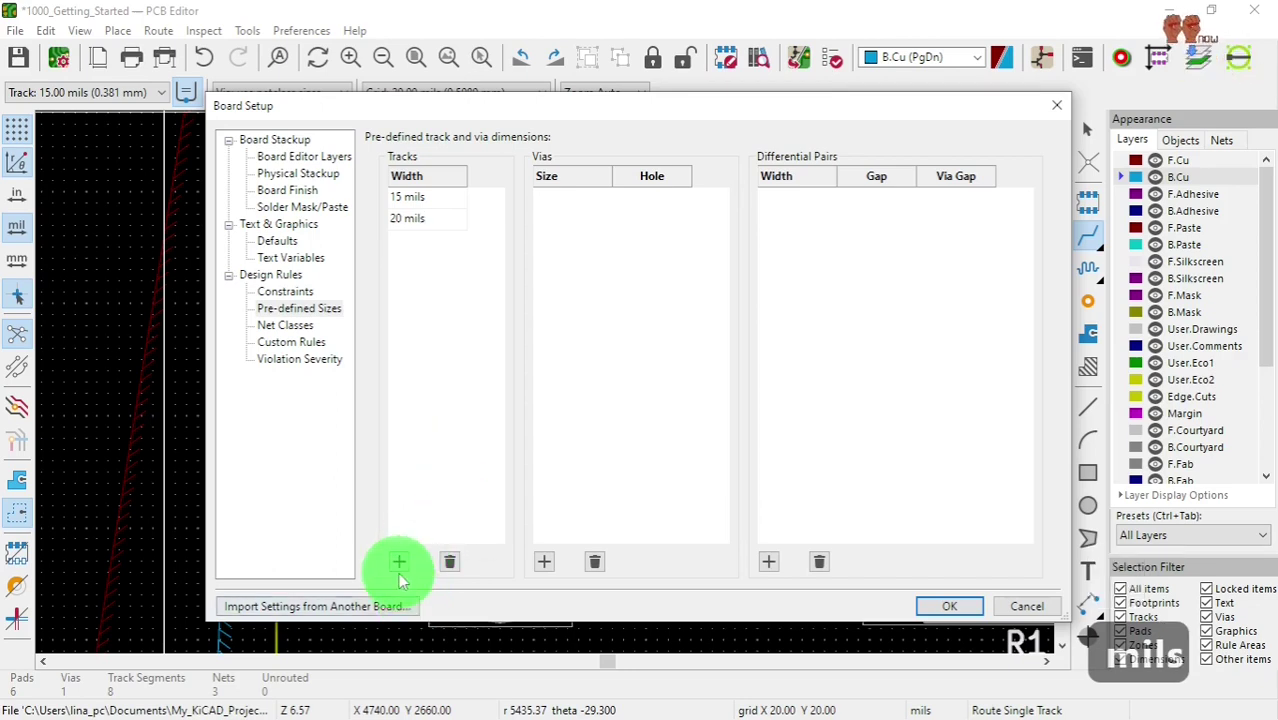
{"action": "left_click", "coordinate": [408, 569]}
{"action": "key", "text": "2"}
{"action": "type", "text": "5"}
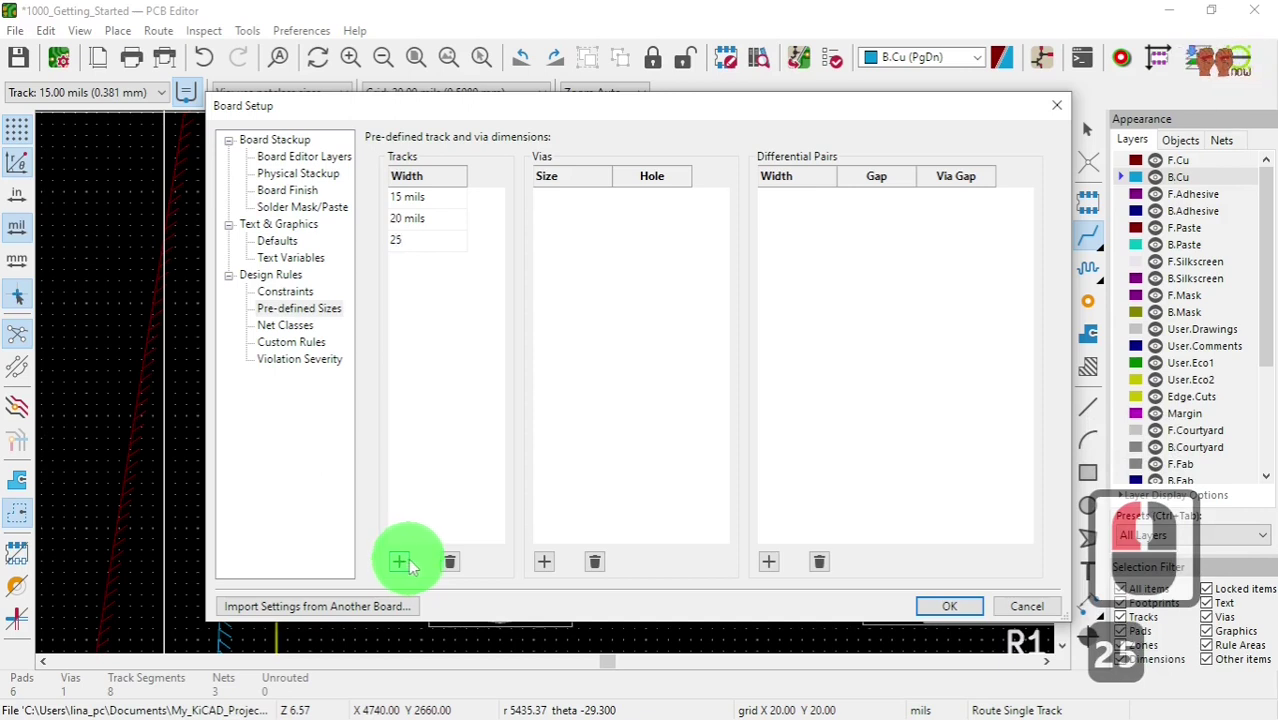
{"action": "type", "text": "mils"}
- Add a 30 mils pre-defined track width and correct its entry
{"action": "left_click", "coordinate": [404, 575]}
{"action": "type", "text": "0m"}
{"action": "left_click", "coordinate": [403, 575]}
{"action": "type", "text": "il"}
{"action": "left_click", "coordinate": [403, 574]}
{"action": "type", "text": "s"}
{"action": "left_click_drag", "start_coordinate": [403, 574], "coordinate": [403, 575]}
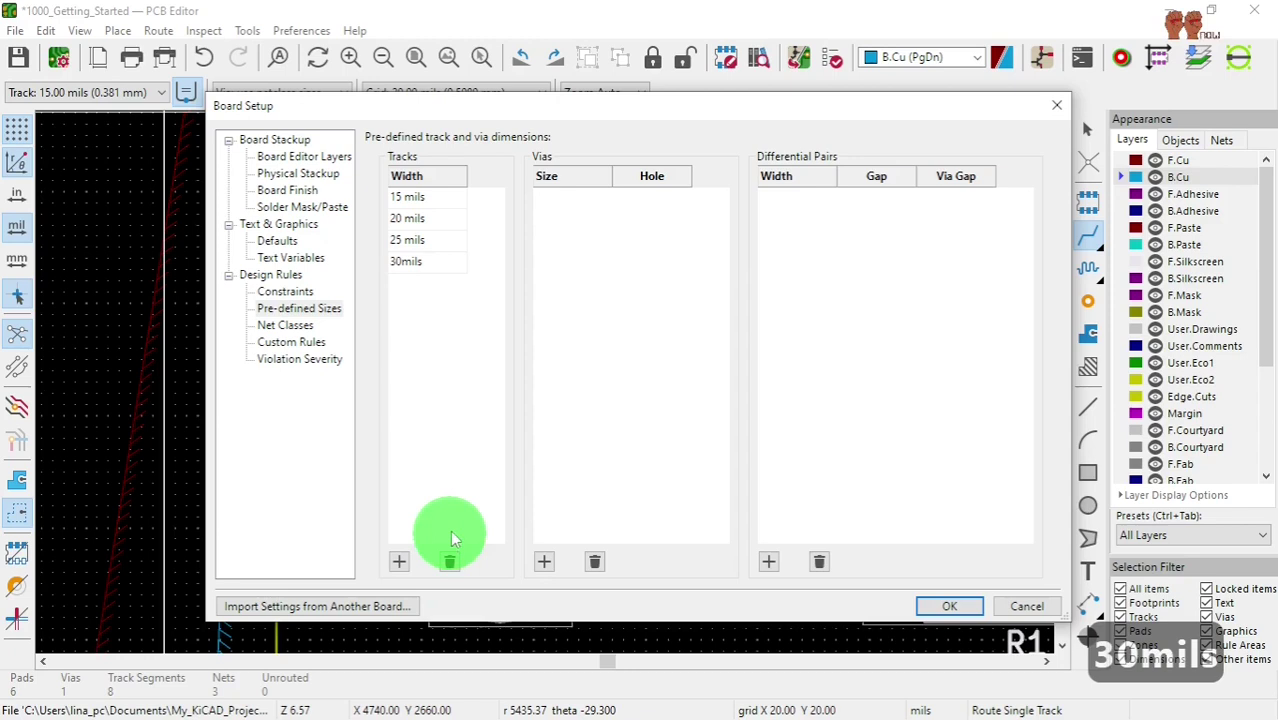
{"action": "left_click", "coordinate": [458, 519]}
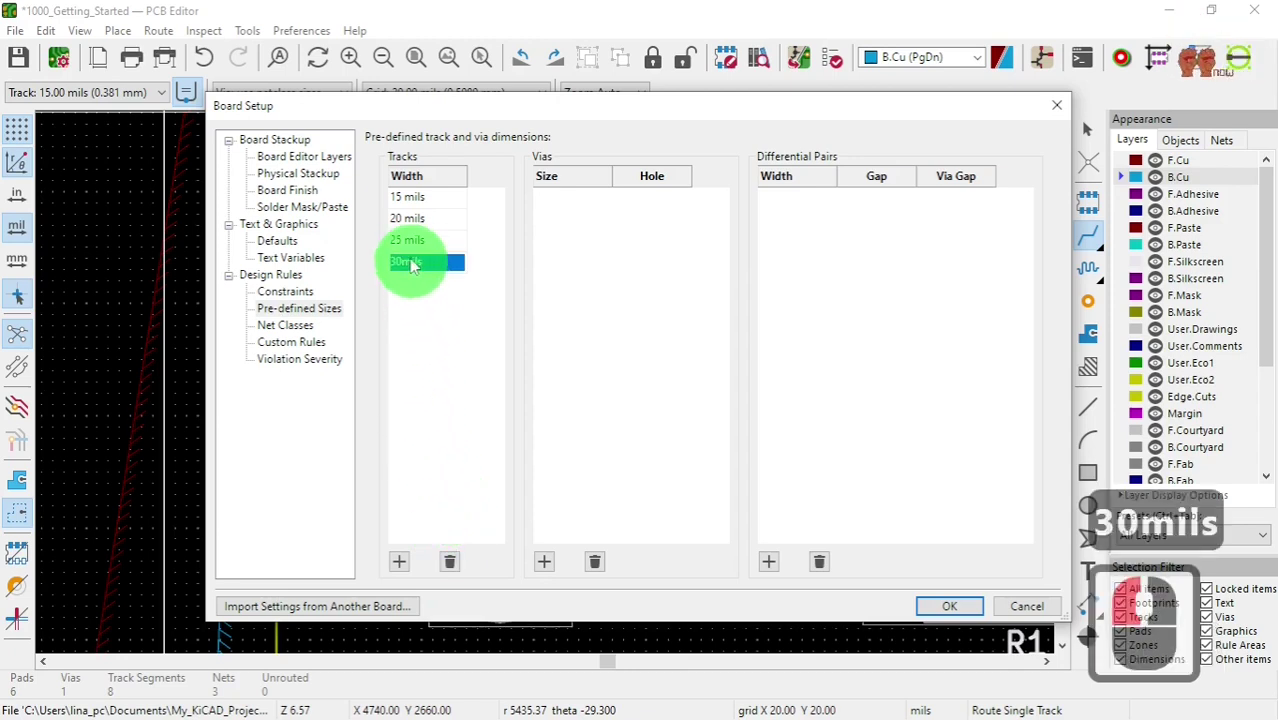
{"action": "left_click", "coordinate": [410, 264]}
{"action": "double_click", "coordinate": [408, 266]}
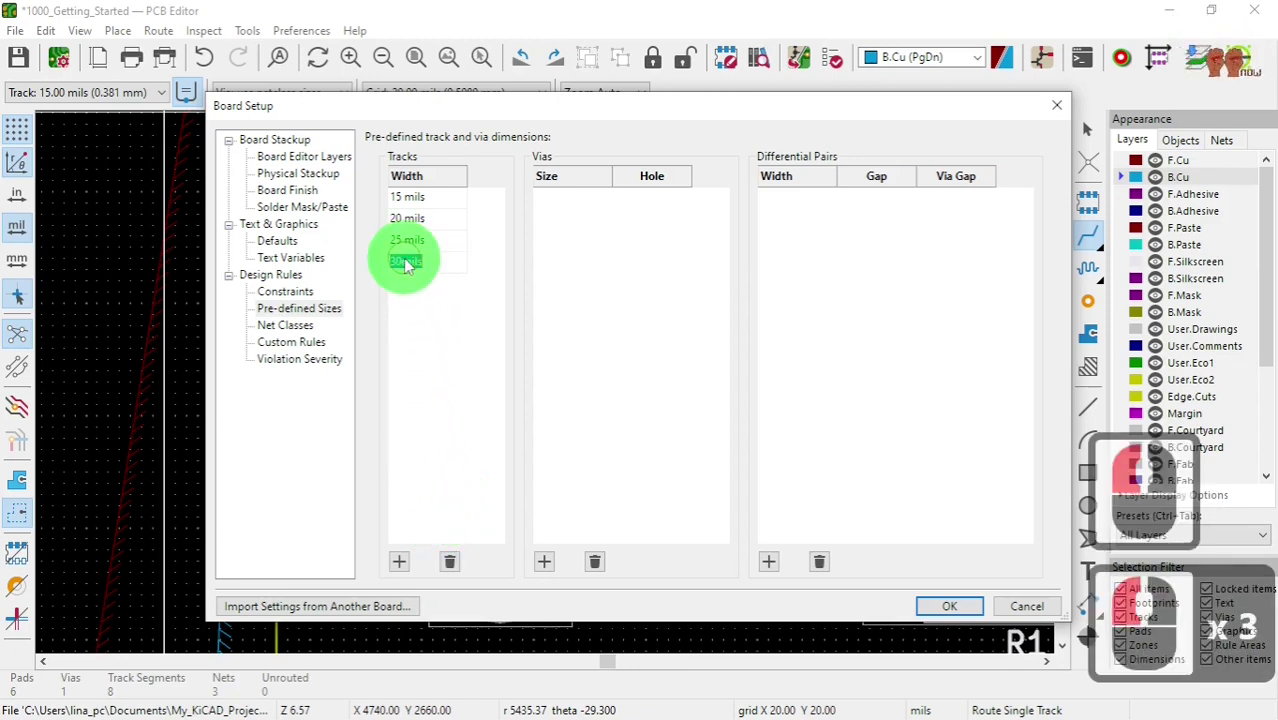
{"action": "left_click", "coordinate": [408, 266]}
{"action": "left_click", "coordinate": [439, 480]}
- Apply the pre-defined widths, route a new GND track from D1 at 20 mils, then bring up custom width for 30 mils
{"action": "left_click", "coordinate": [930, 613]}
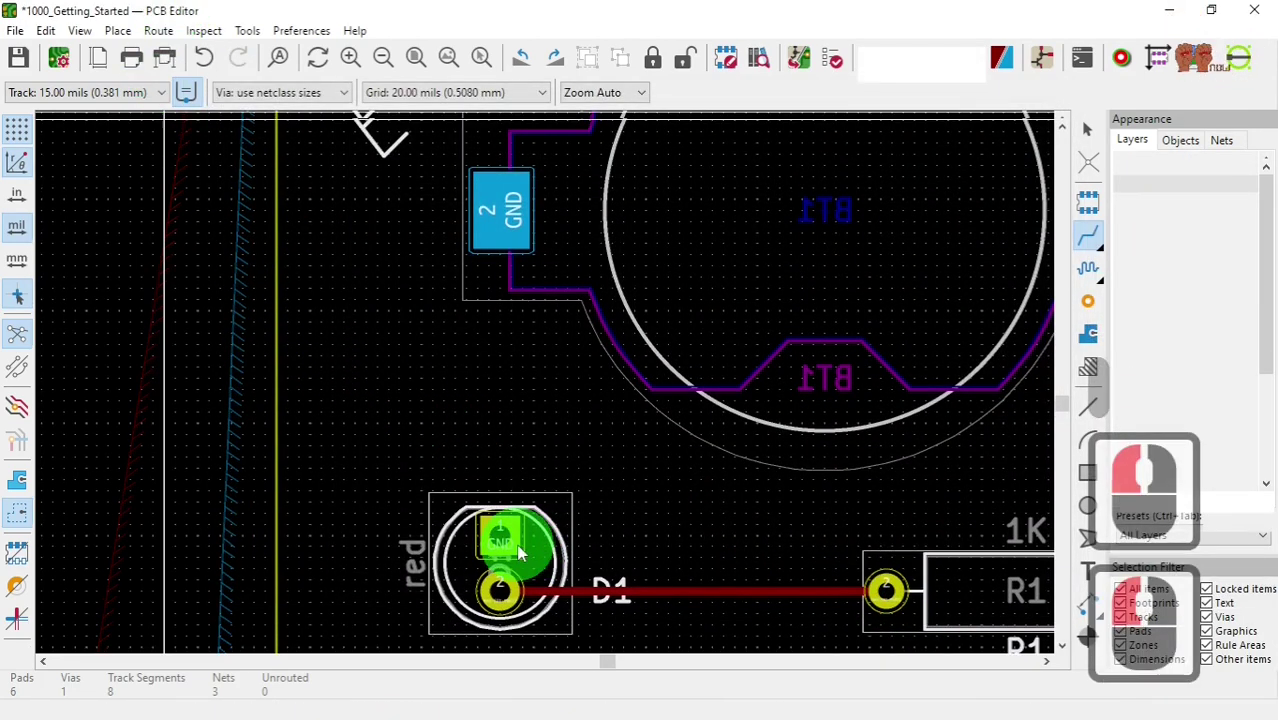
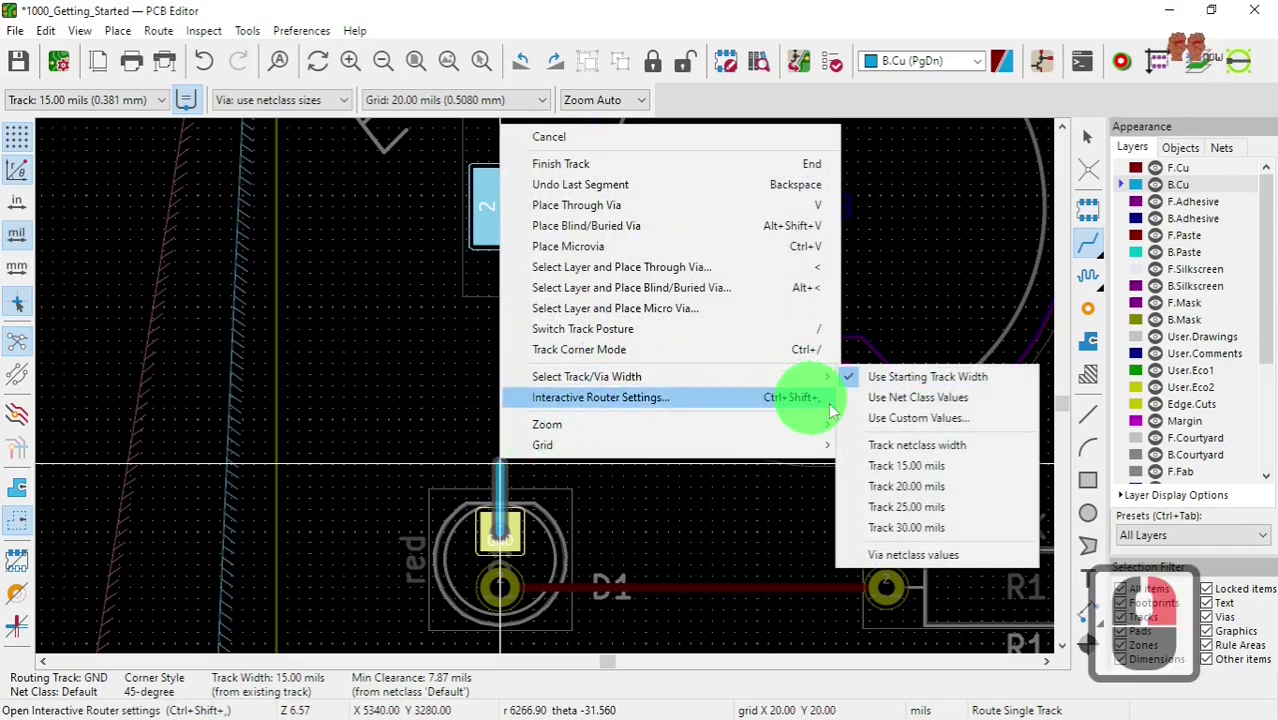
{"action": "left_click", "coordinate": [914, 490]}
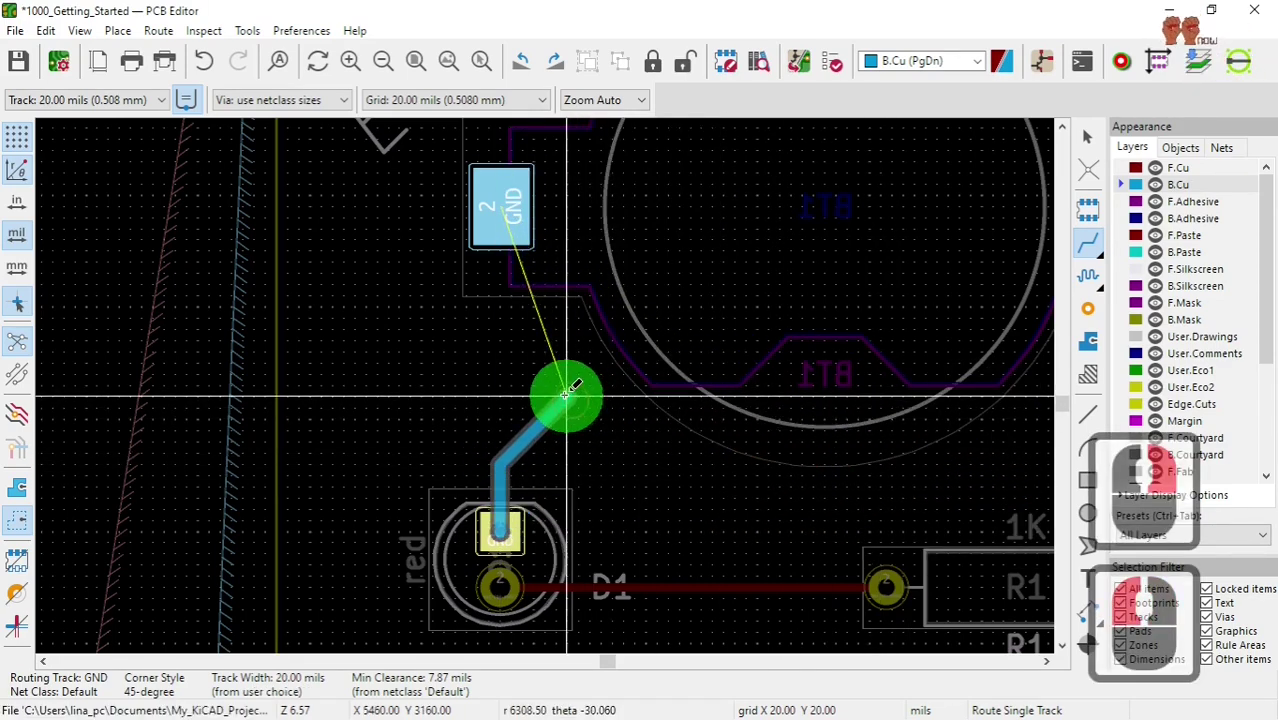
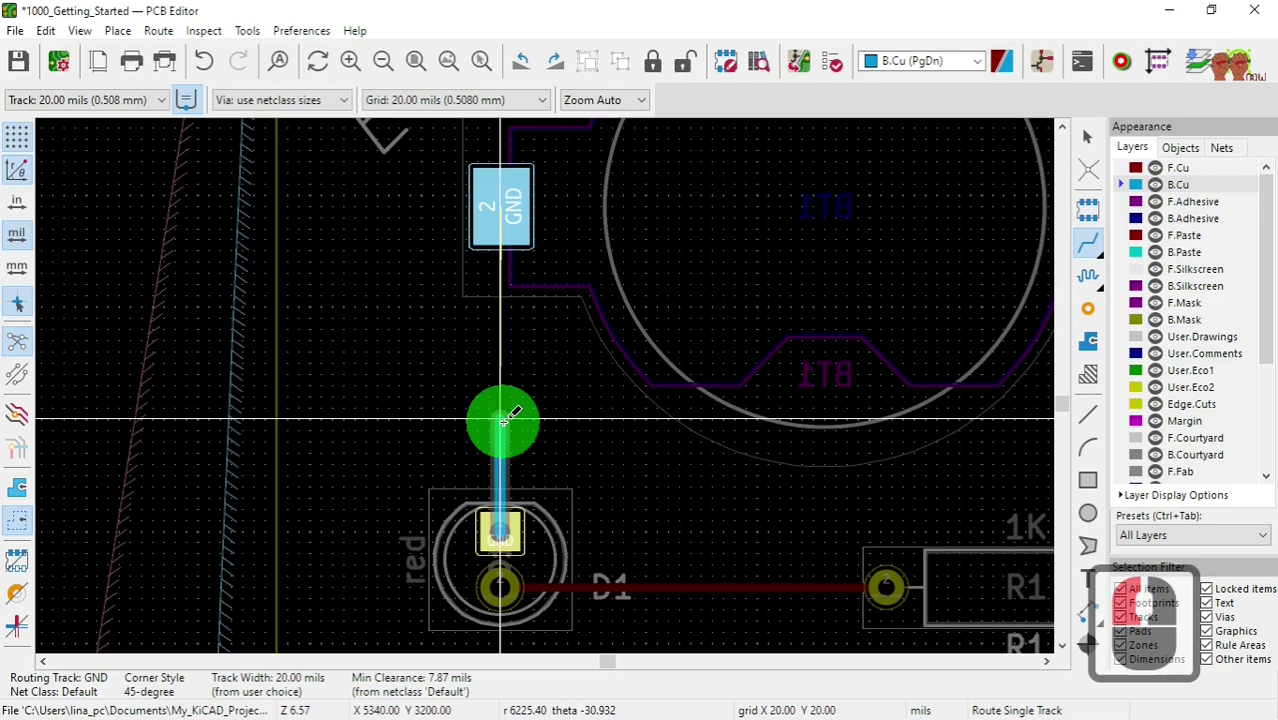
{"action": "right_click", "coordinate": [507, 430]}
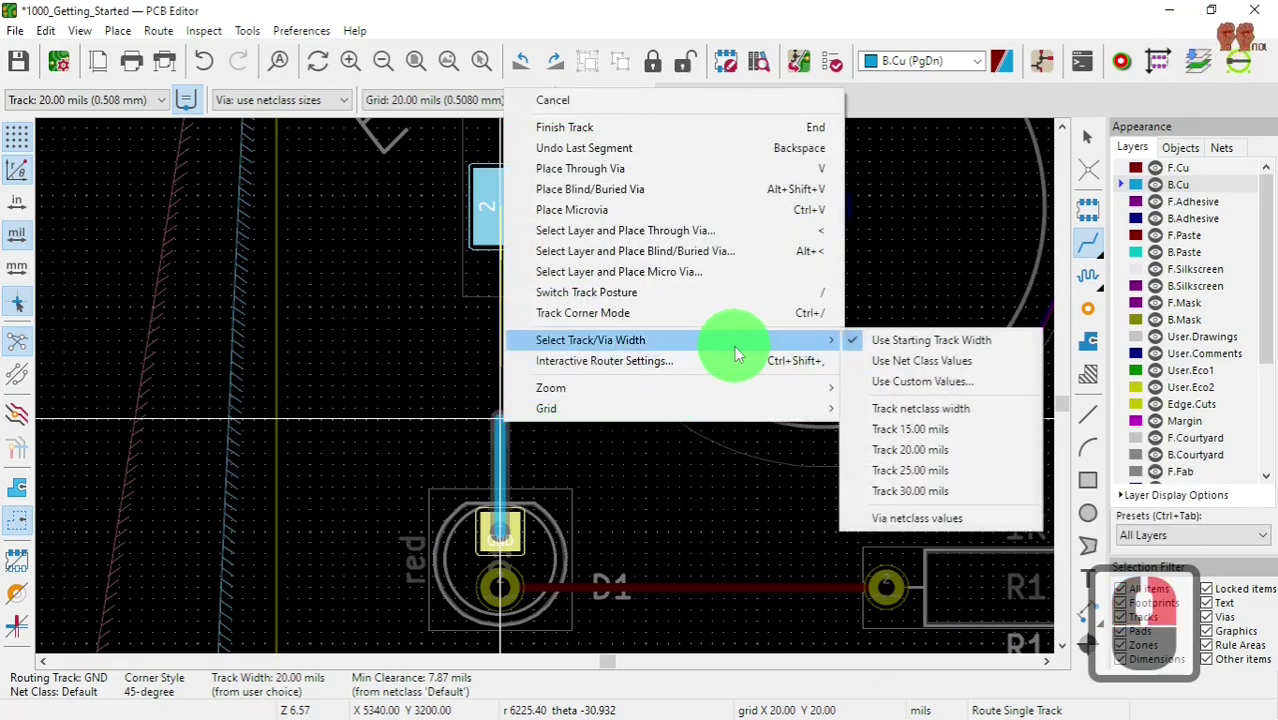
{"action": "left_click", "coordinate": [915, 457]}
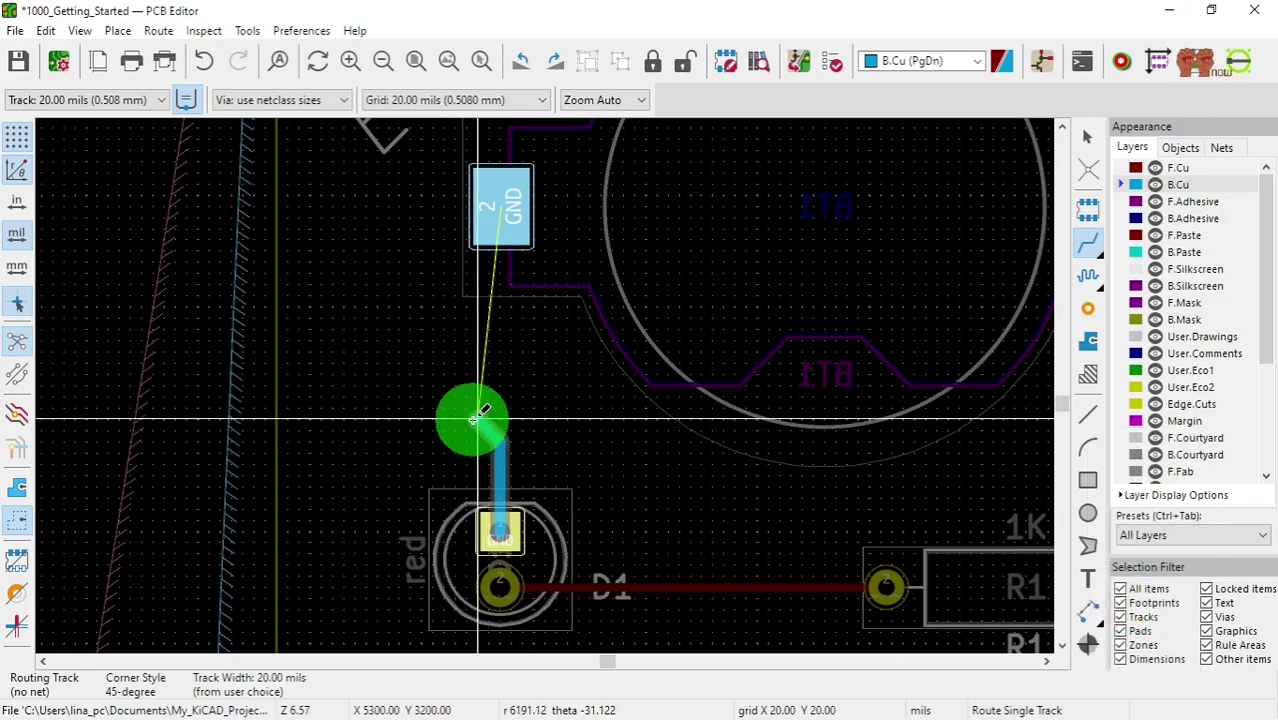
{"action": "key", "text": "q"}
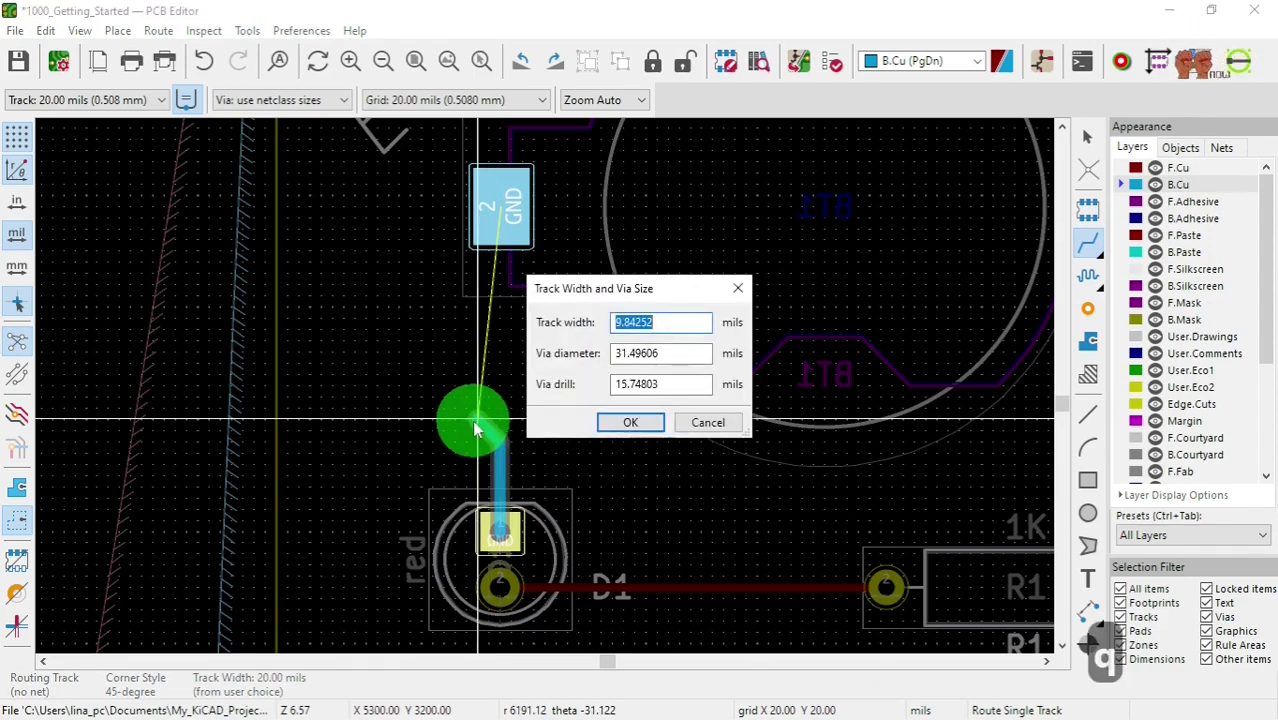